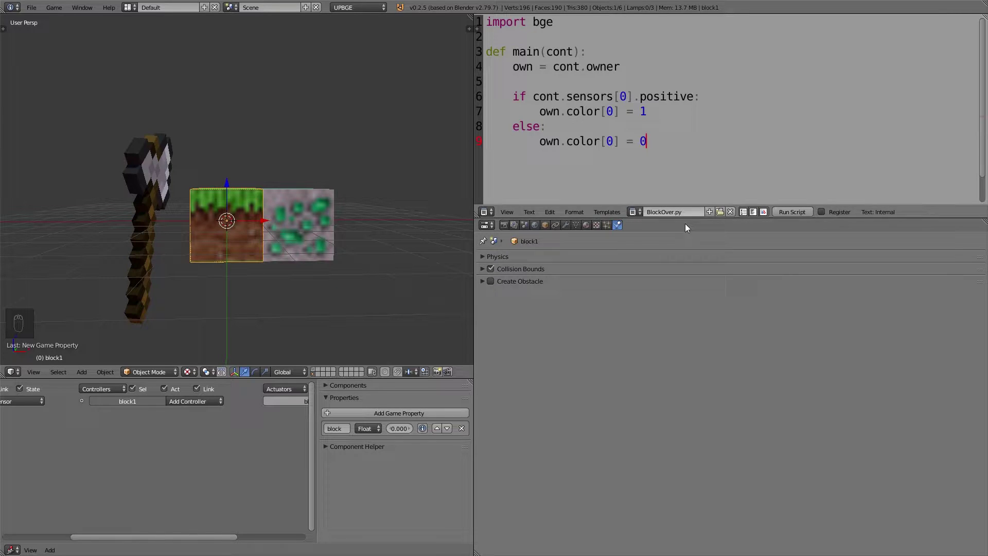
Add a Python controller to block1 in the widened logic bricks area.
drag(233, 219, 144, 450)
drag(317, 235, 385, 411)
drag(385, 412, 272, 450)
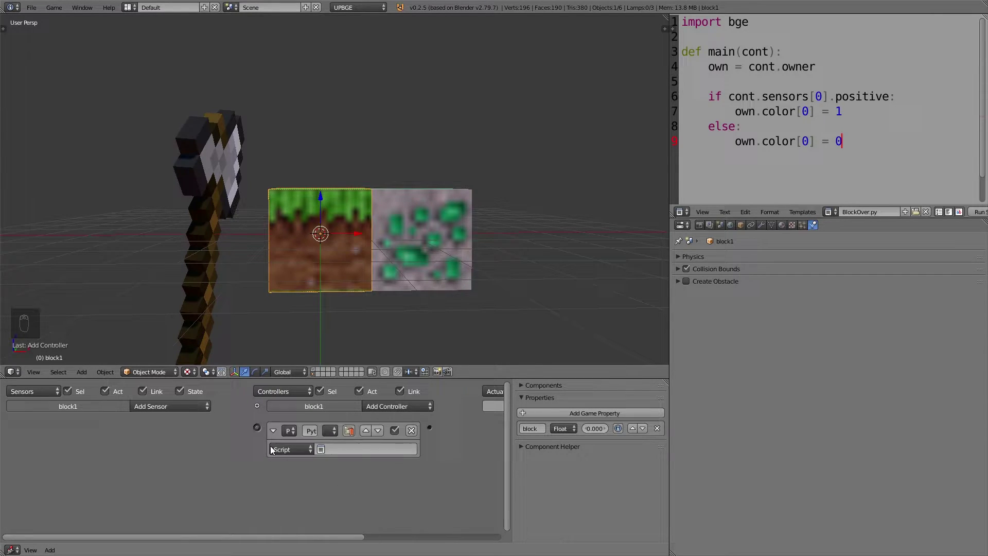
Set the controller to Module mode running BlockOver.main, then select the ore block too.
drag(285, 454, 188, 409)
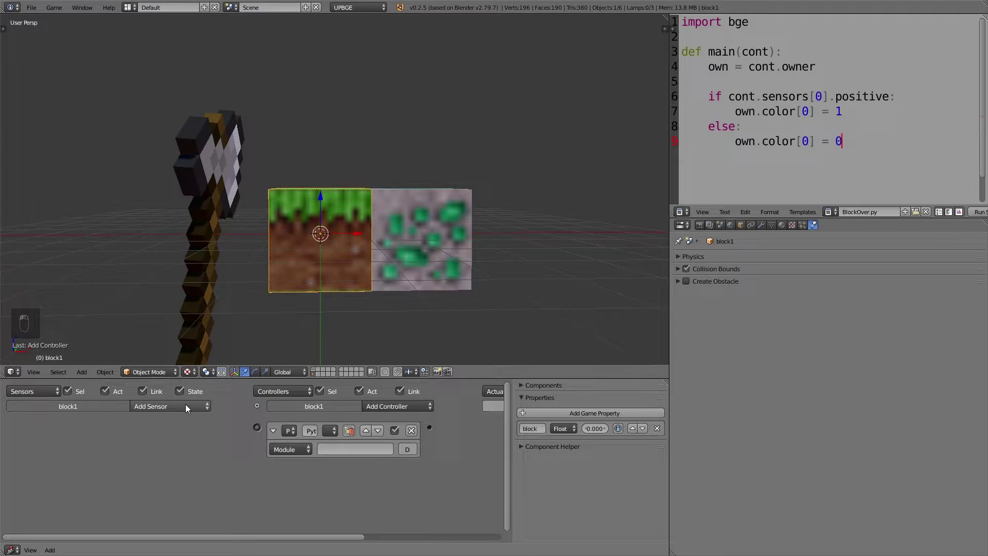
drag(188, 408, 168, 257)
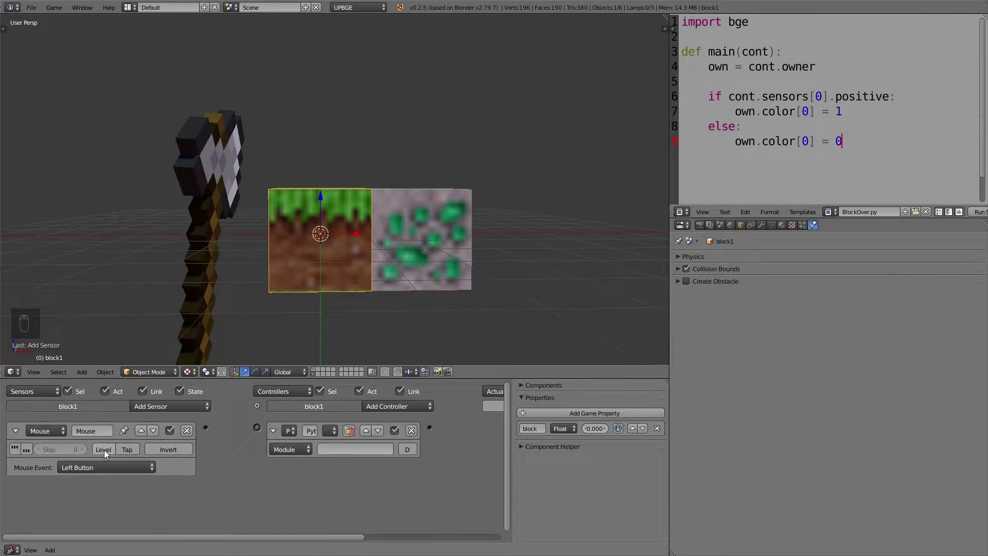
drag(95, 472, 107, 417)
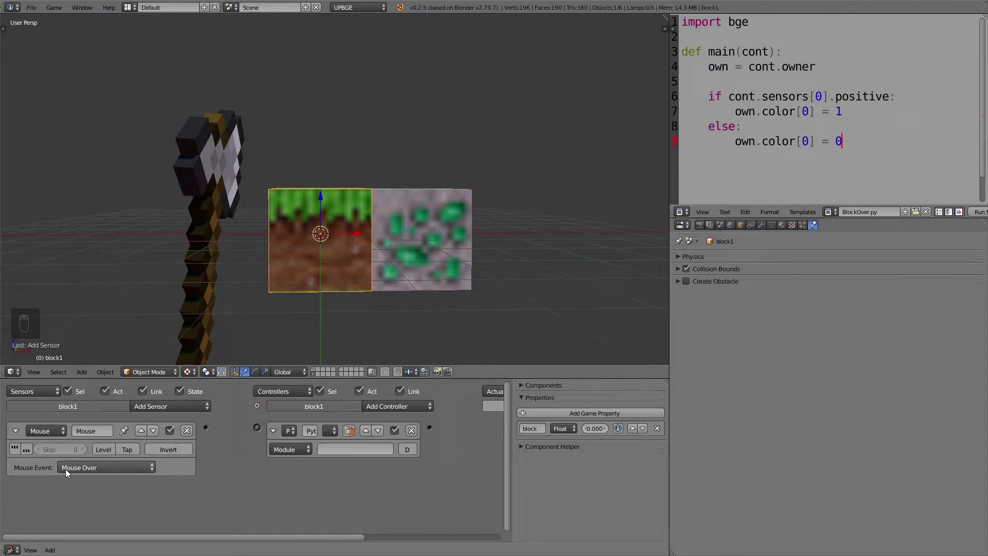
drag(19, 450, 751, 397)
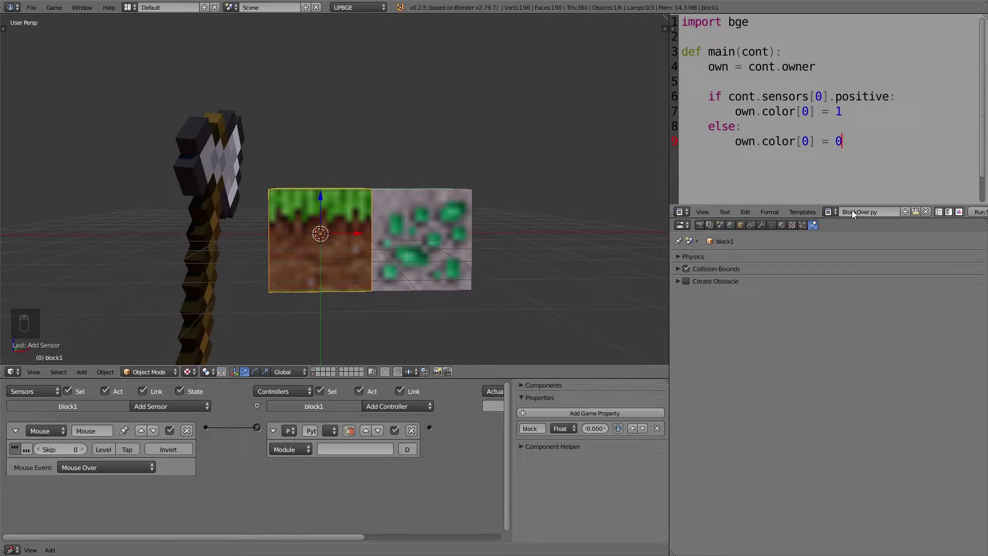
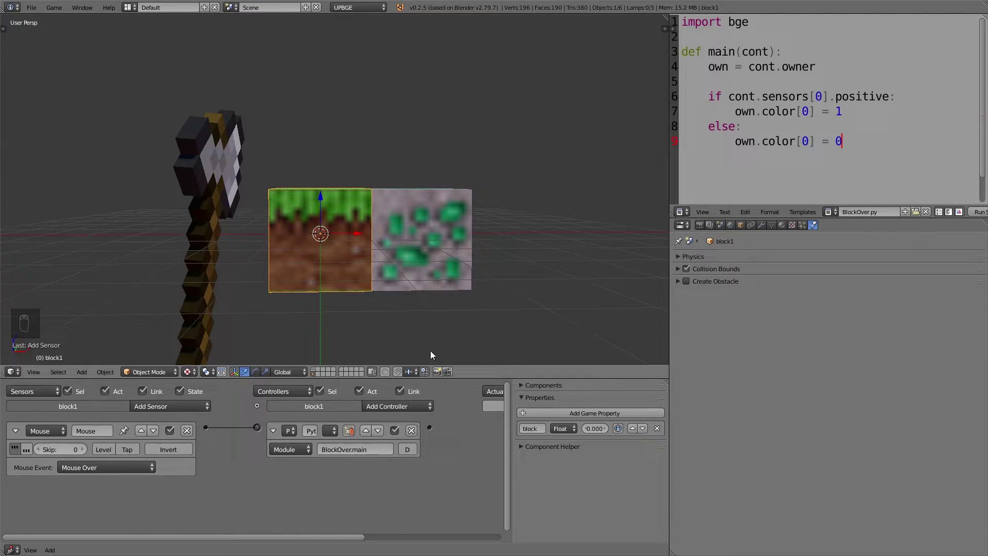
drag(435, 251, 353, 246)
Copy the BlockOver.main controller to block2 via Copy Logic Bricks, then show User Preferences.
key(space)
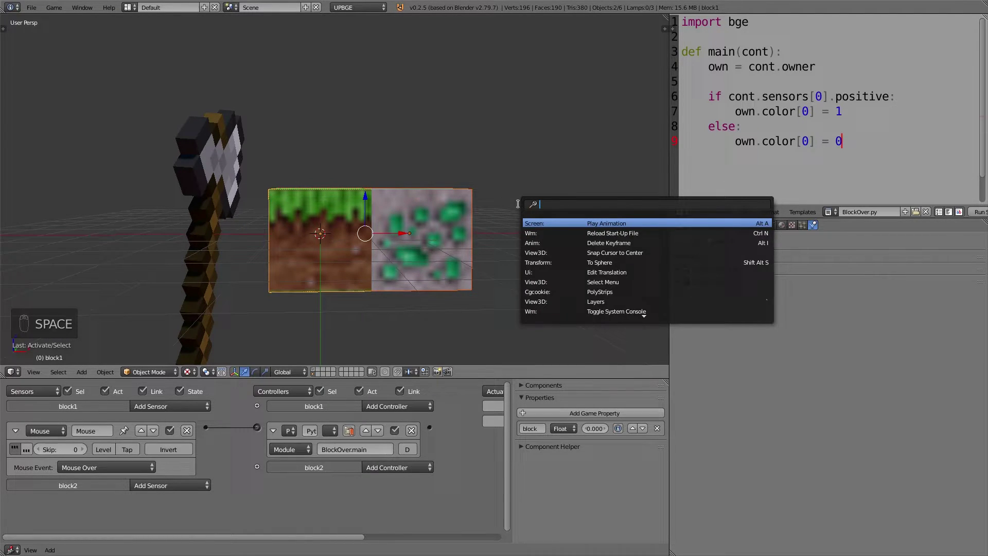
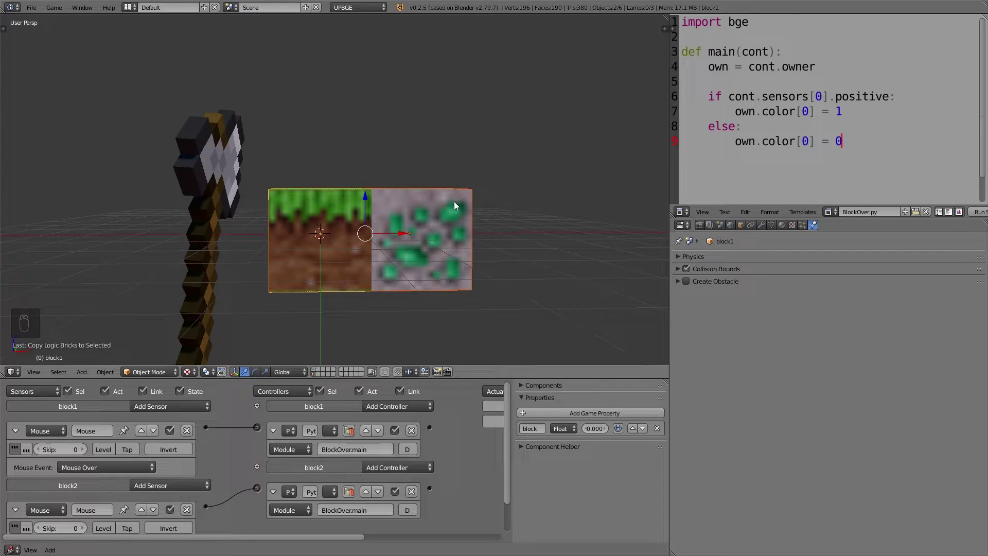
drag(454, 221, 407, 257)
drag(408, 258, 45, 14)
View the System preferences, close the window, and show block1's Object properties.
drag(38, 10, 105, 19)
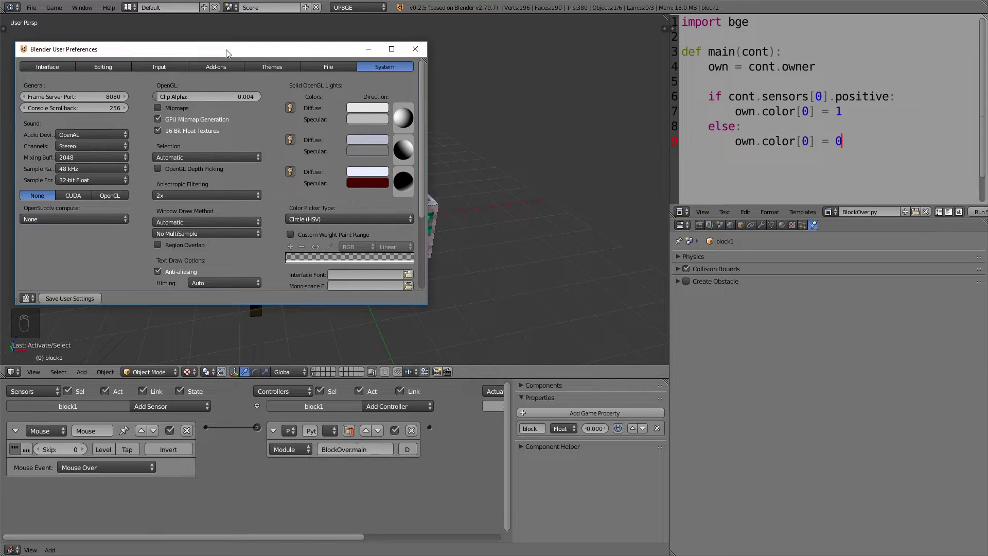
drag(415, 207, 391, 251)
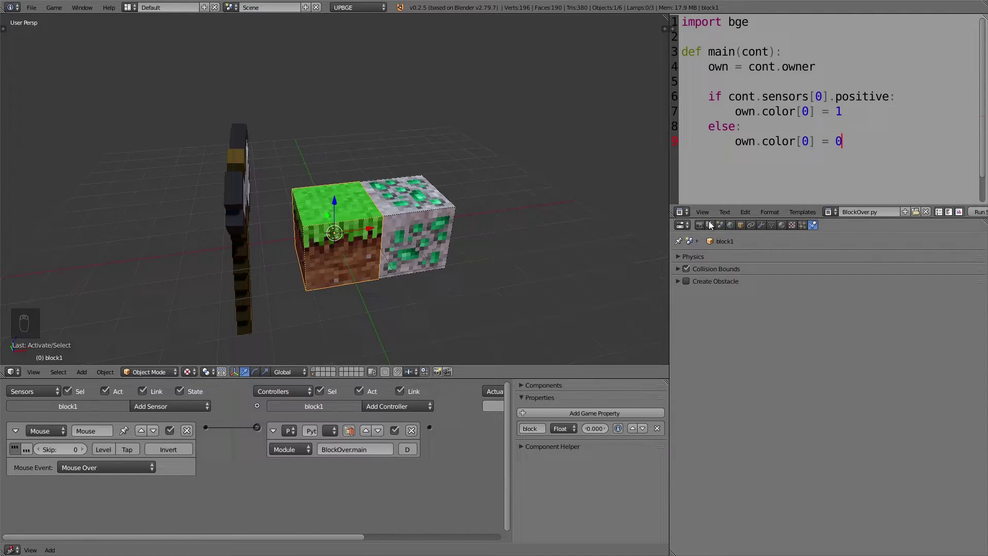
drag(719, 212, 983, 289)
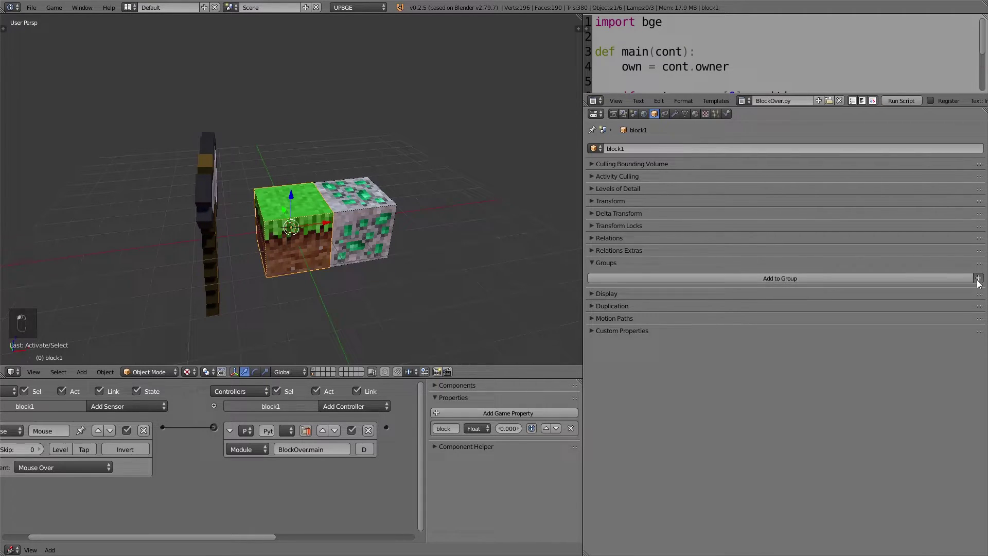
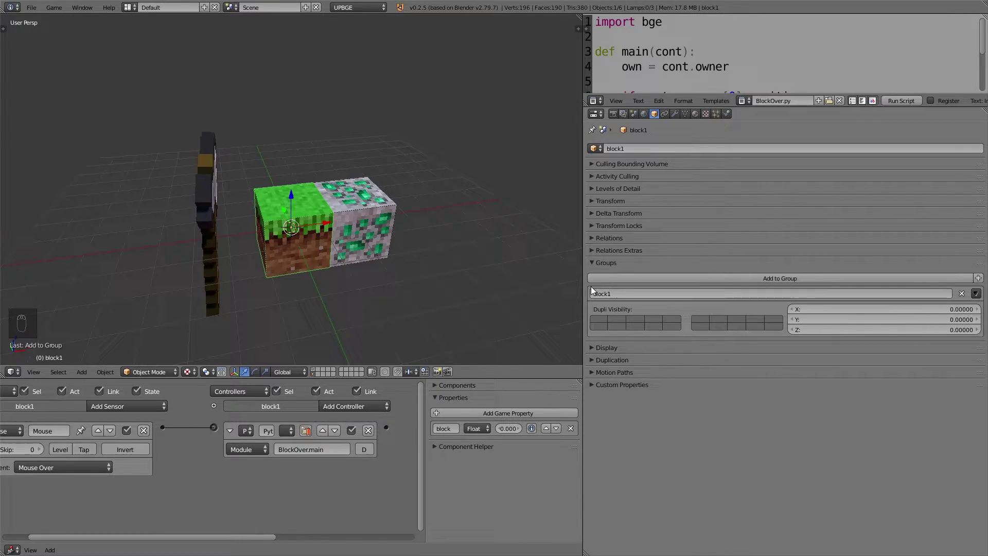
Create a new group containing block1 and switch to the layer with the player box and camera.
drag(589, 292, 456, 267)
drag(458, 209, 457, 268)
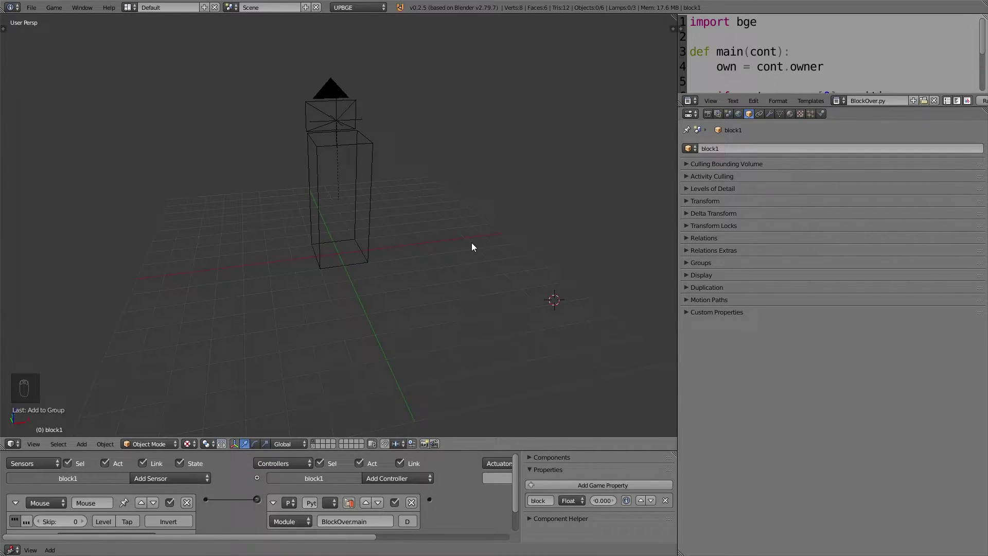
Snap the 3D cursor to centre and add a block1 group instance there.
key(shift+s)
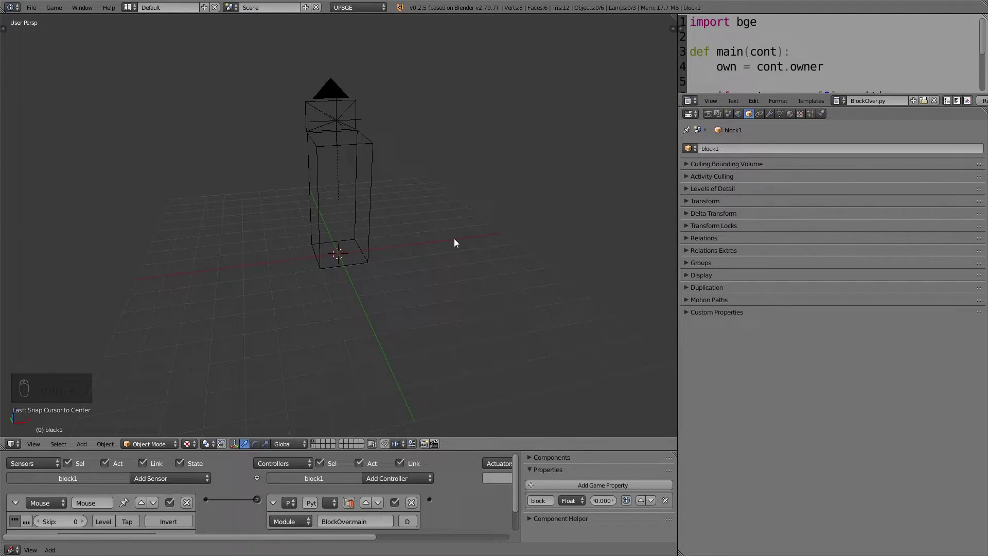
key(shift+a)
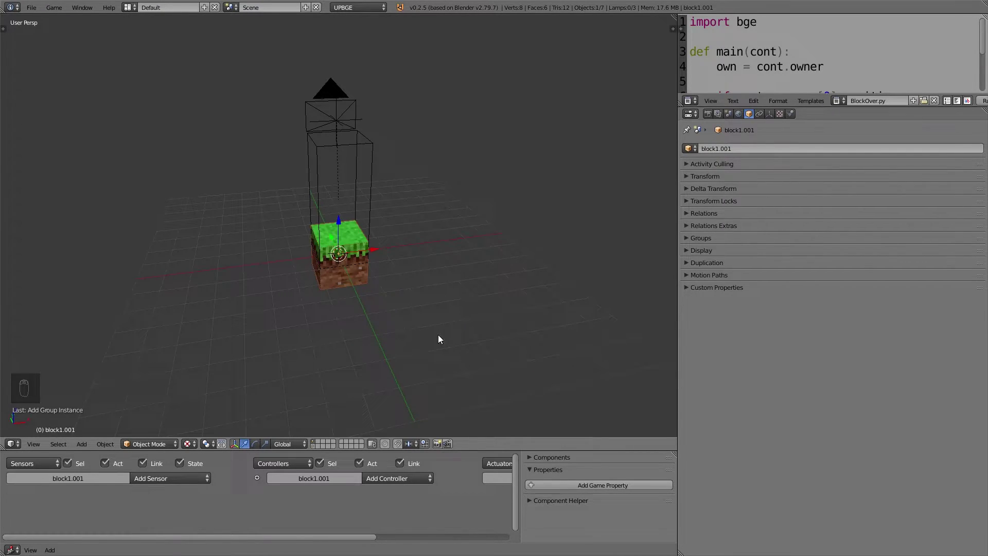
drag(371, 235, 399, 448)
drag(399, 447, 386, 356)
Select the PlayerBox so it can sit above the new grass block.
drag(330, 238, 351, 234)
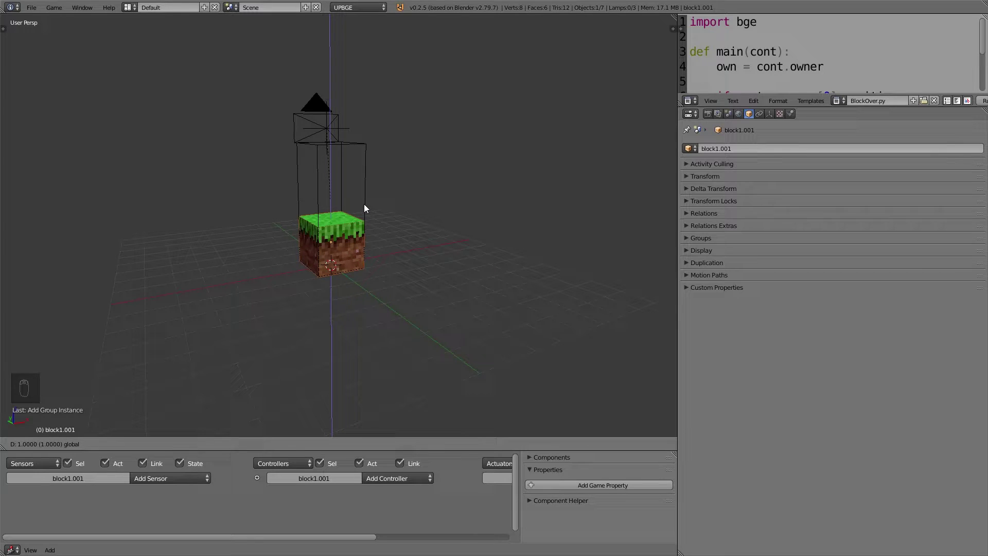
drag(367, 198, 342, 118)
drag(333, 183, 319, 288)
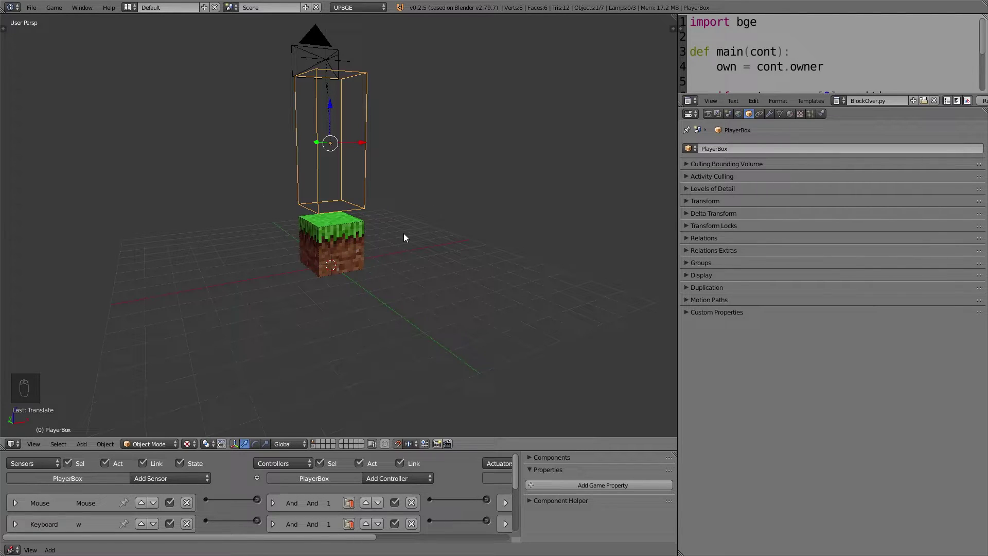
Duplicate the grass block repeatedly into a row of blocks along X.
drag(404, 240, 454, 233)
drag(364, 241, 453, 233)
key(shift+d)
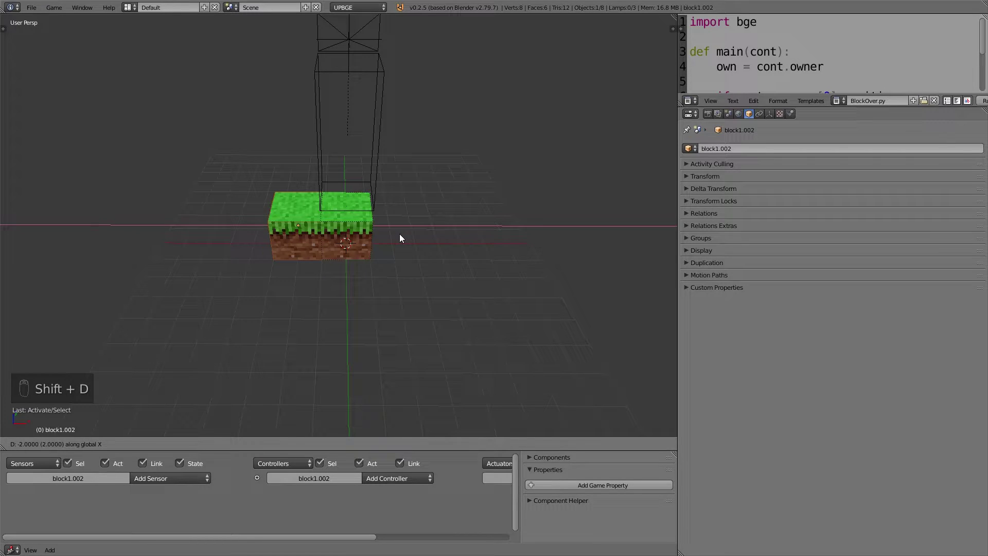
key(shift+d)
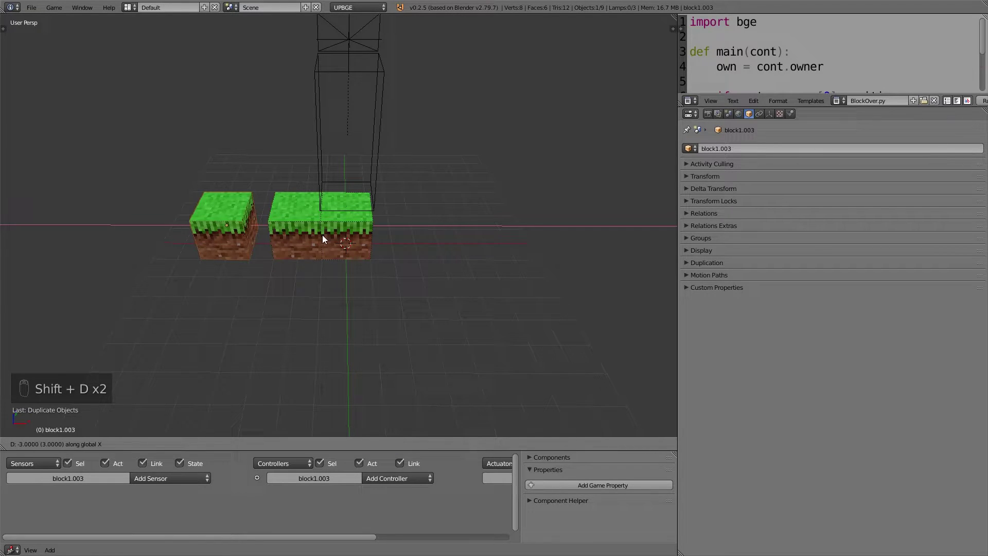
drag(345, 239, 302, 249)
key(shift+d)
right_click(302, 243)
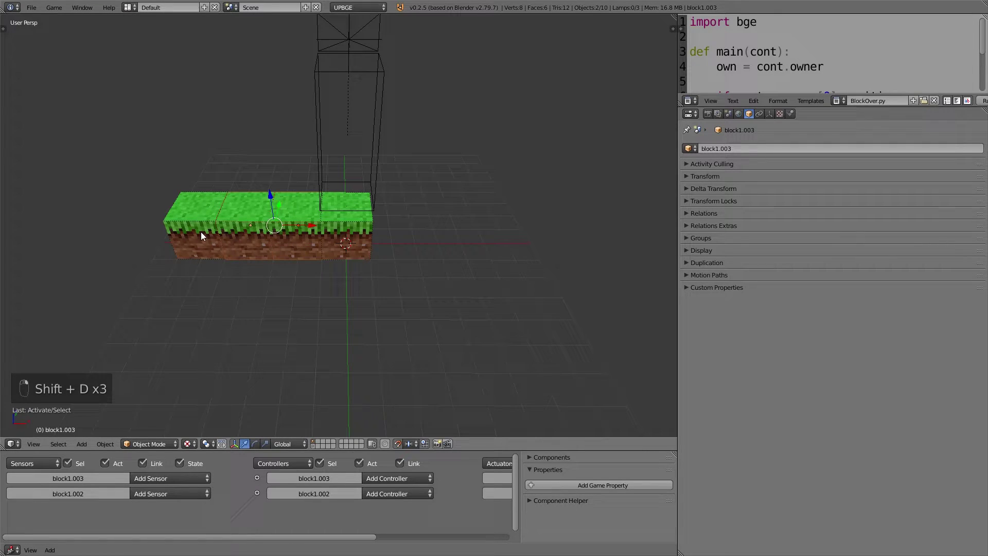
key(shift+d)
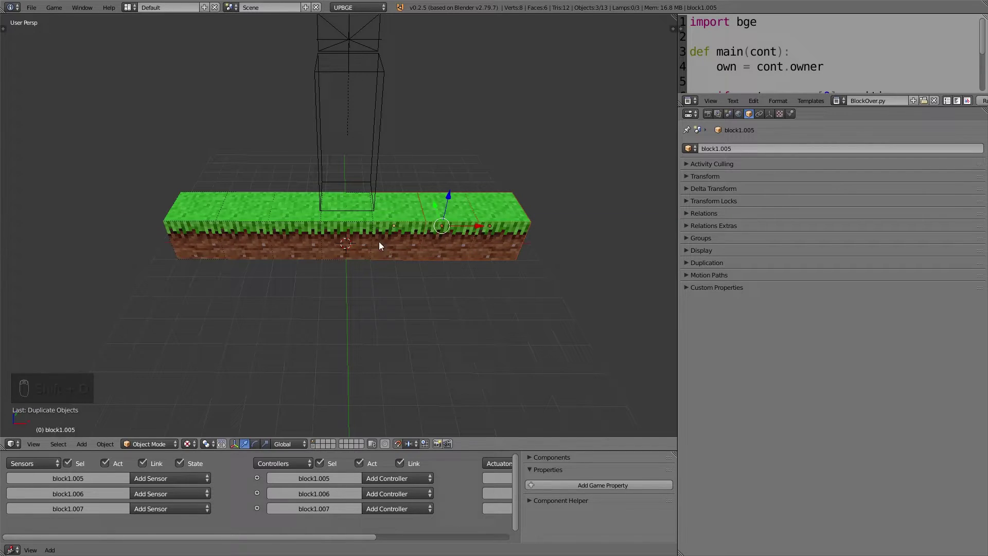
drag(349, 234, 367, 264)
Duplicate the row into further rows along Y to form a square grass platform.
drag(433, 263, 463, 252)
key(shift+d)
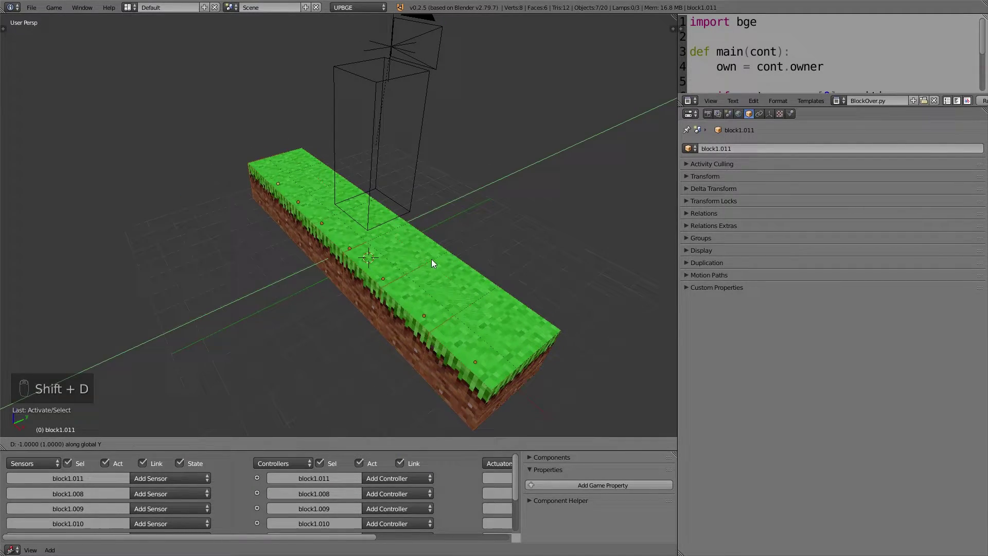
key(shift+d)
key(shift+d)
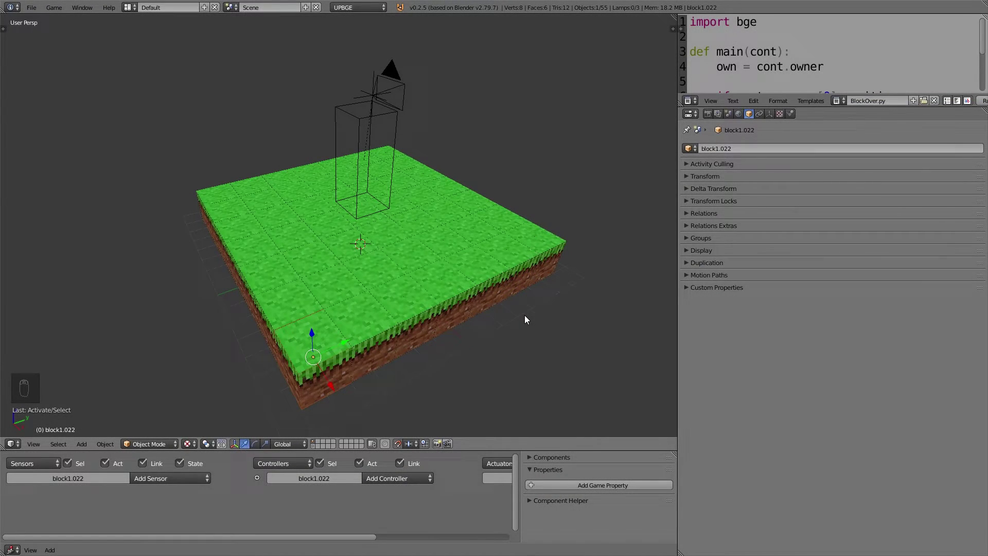
key(g)
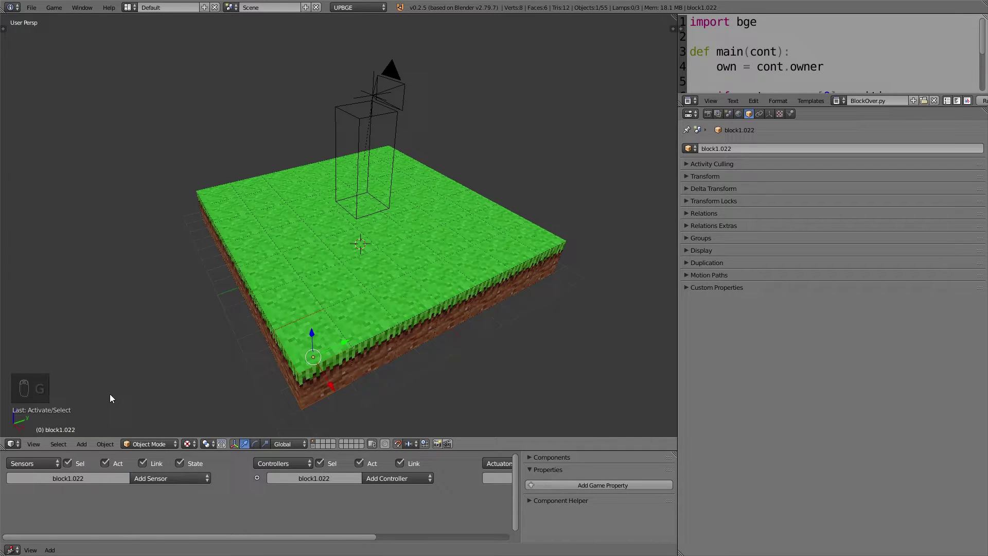
Move all the ground blocks to another layer, leaving only the player box and camera visible.
drag(64, 444, 91, 303)
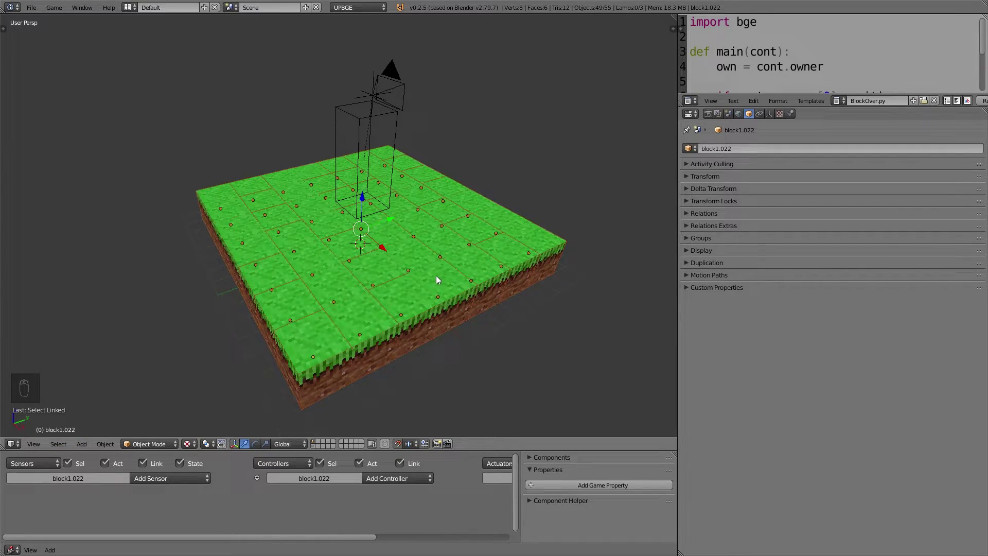
key(g)
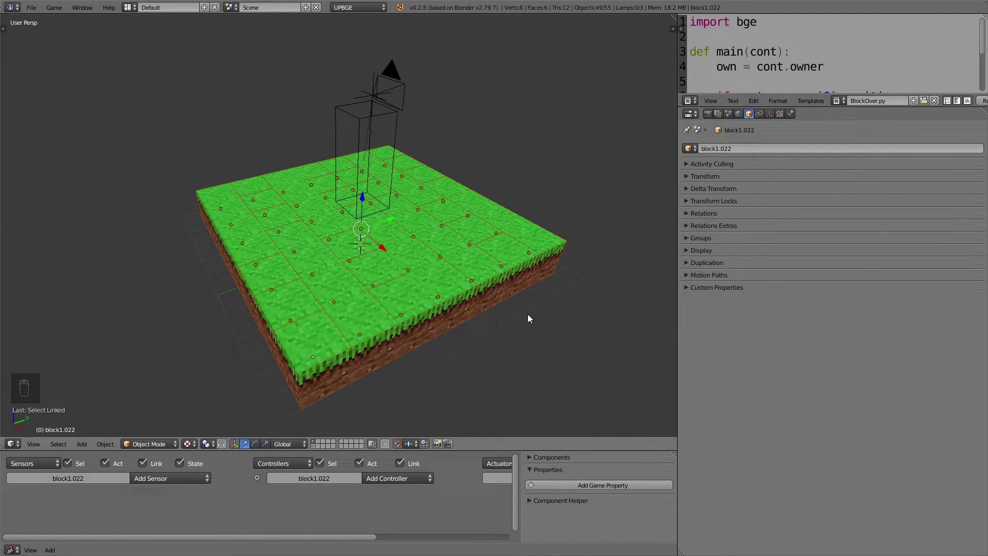
key(m)
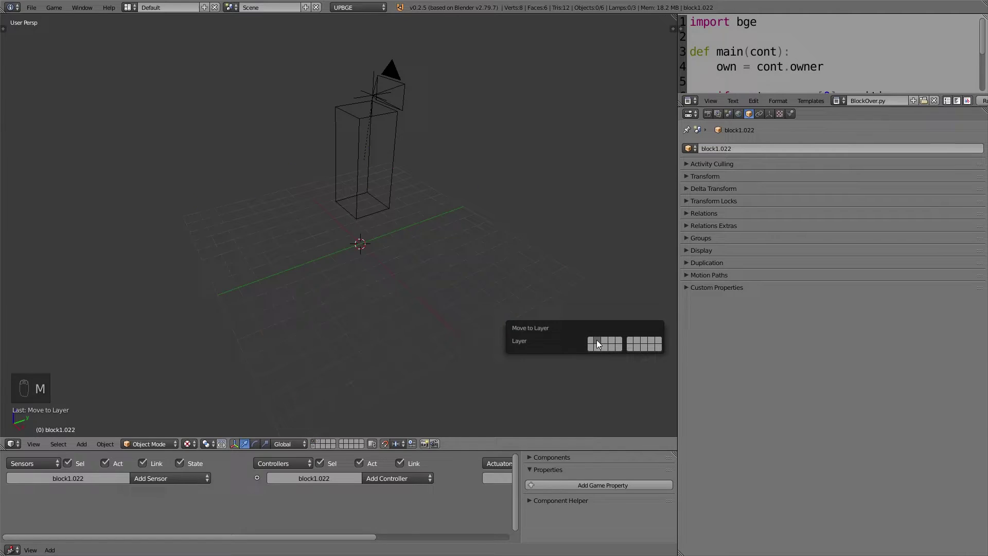
Zoom in on the player box, select it, and enlarge the Logic Editor for its controllers.
drag(321, 443, 400, 163)
right_click(401, 163)
drag(465, 201, 367, 203)
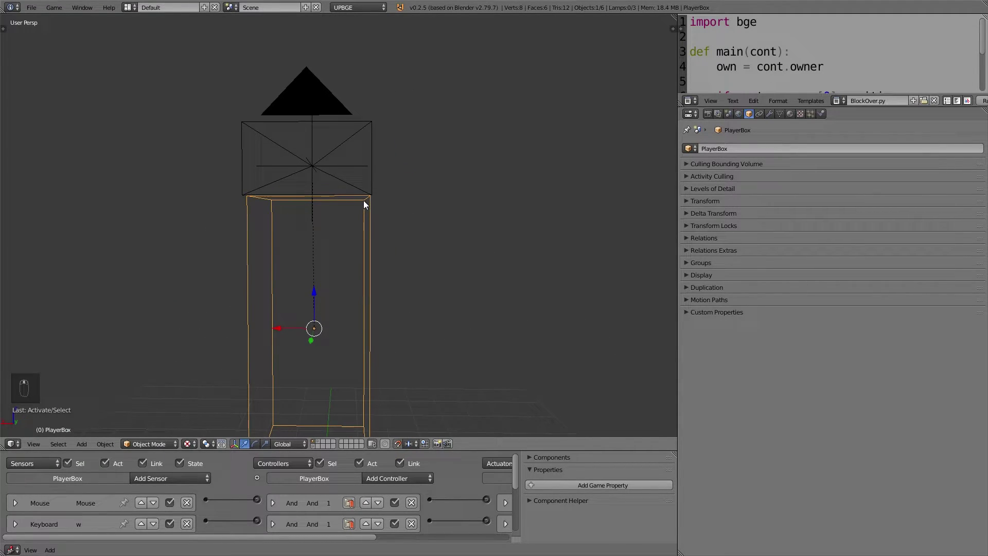
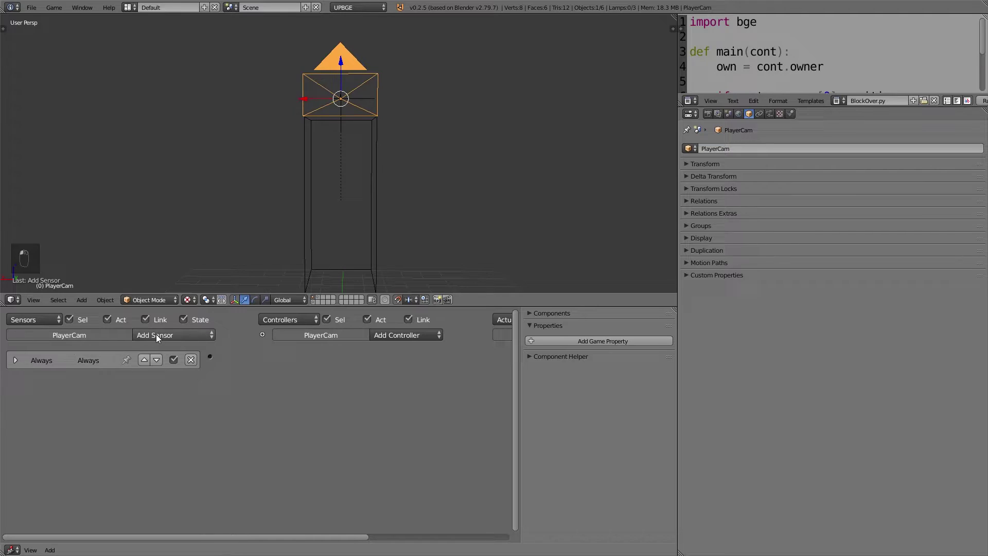
Add an 'item' String game property set to block1 and a Module controller for MineSystem.main.
click(157, 466)
drag(81, 422, 137, 384)
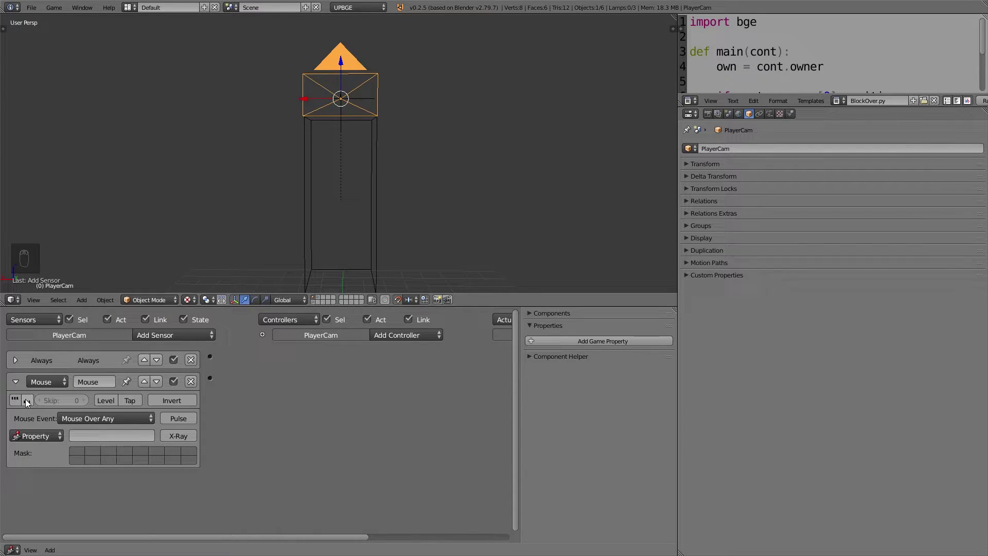
drag(20, 403, 19, 388)
drag(18, 387, 171, 338)
drag(171, 338, 165, 380)
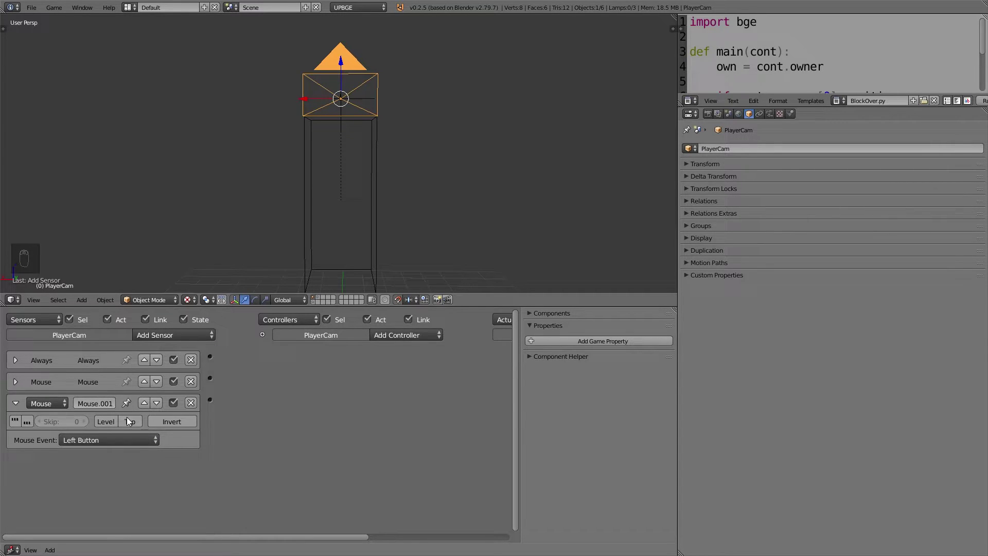
drag(137, 427, 97, 406)
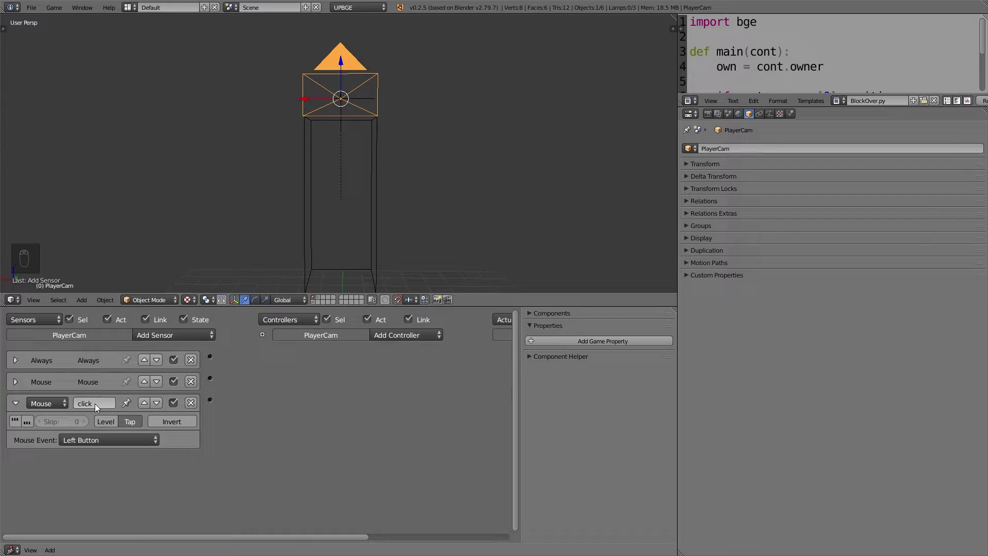
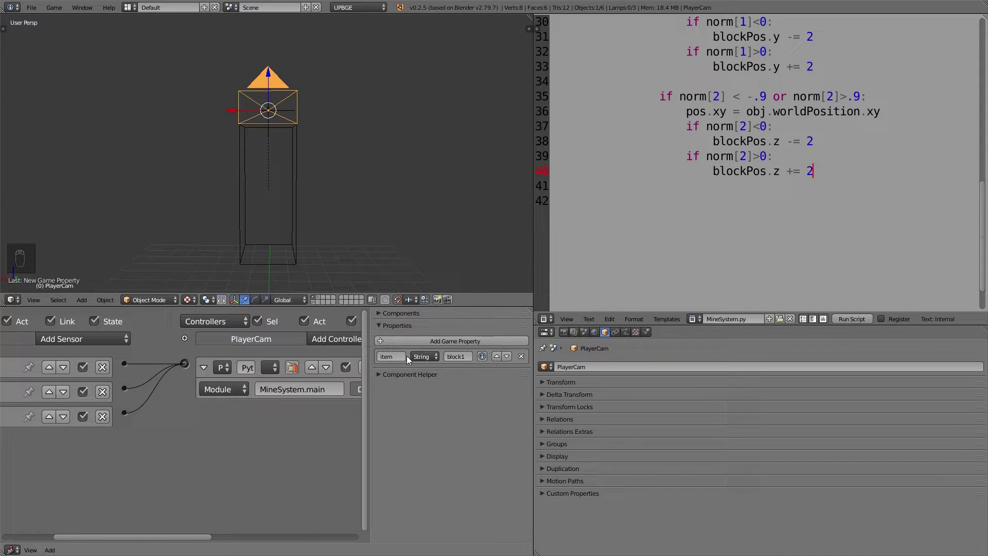
Enlarge the controller details, orbit around PlayerCam, and bring up the Snap menu.
drag(403, 330, 460, 409)
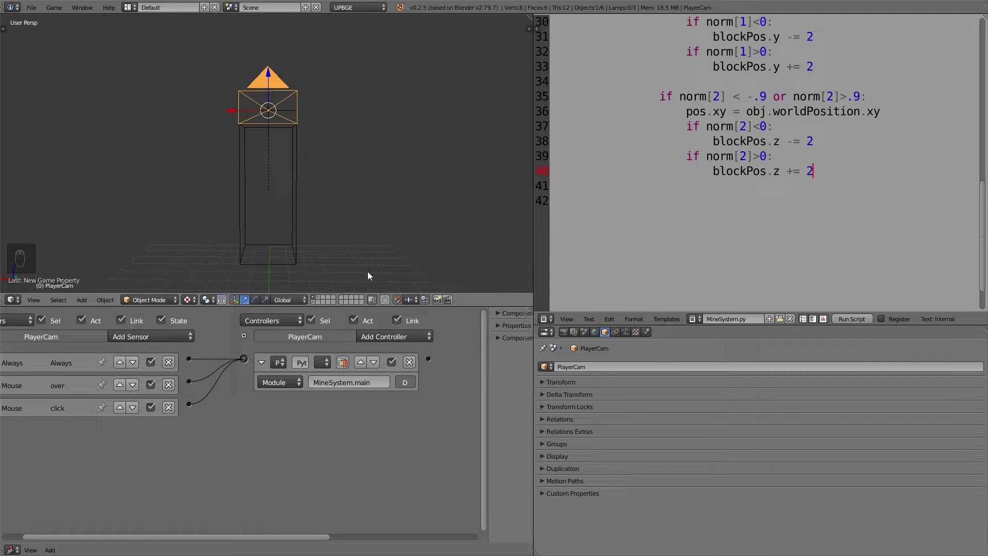
drag(331, 180, 406, 158)
key(shift+s)
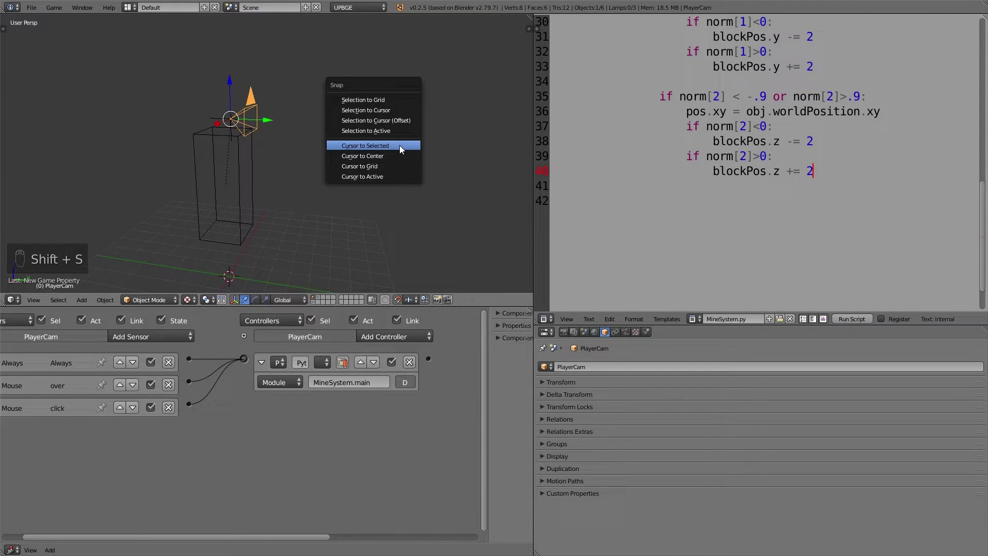
Add a Circle mesh at the player camera's position and zoom in on it.
key(shift+a)
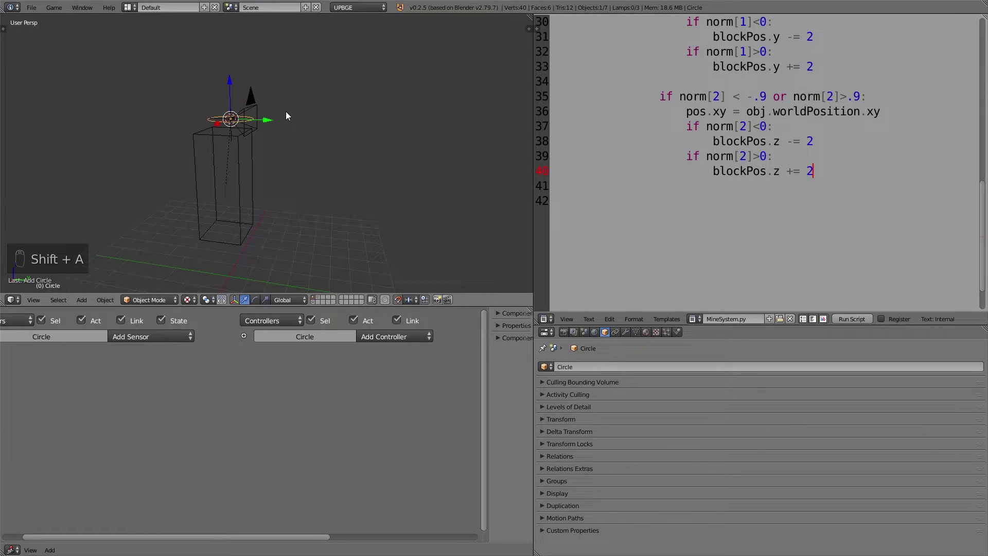
drag(267, 124, 359, 196)
drag(355, 154, 373, 188)
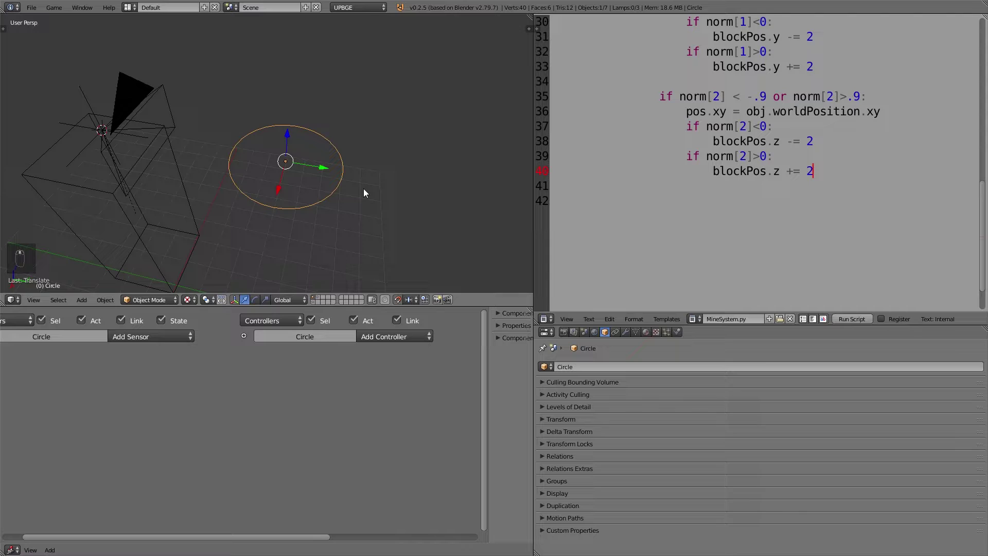
Fill the circle into a disc by extruding its edge inward and merging the ring at the center.
key(Tab)
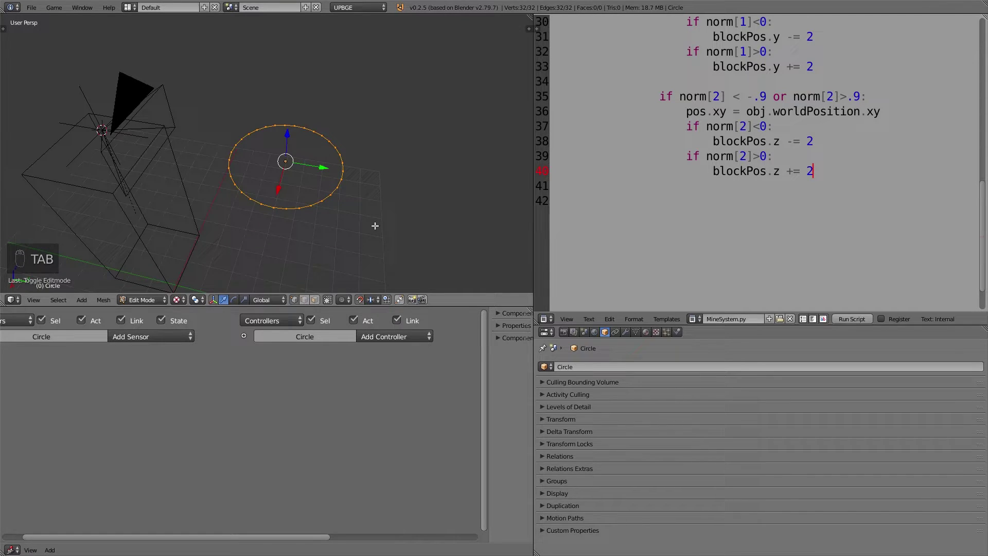
key(e)
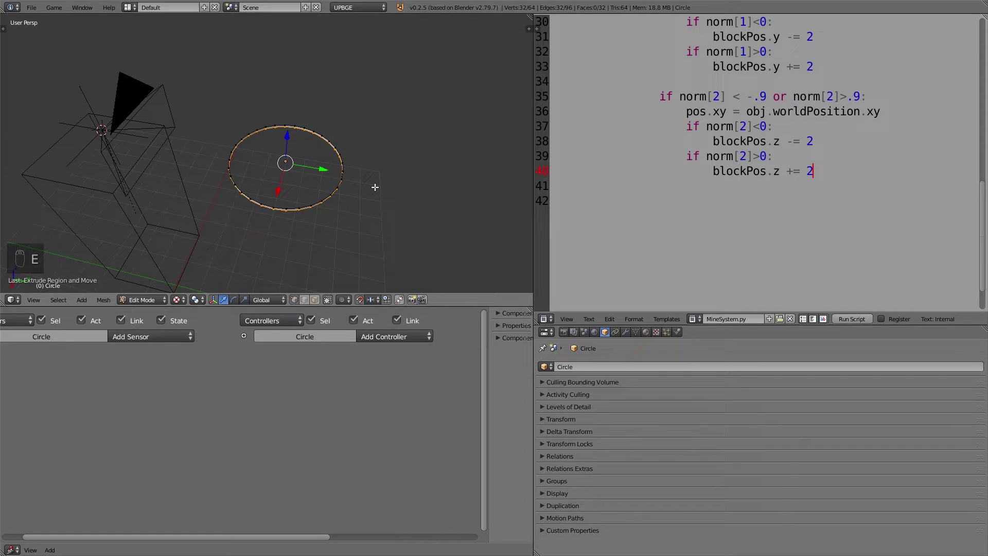
key(ctrl+z)
key(g)
key(e)
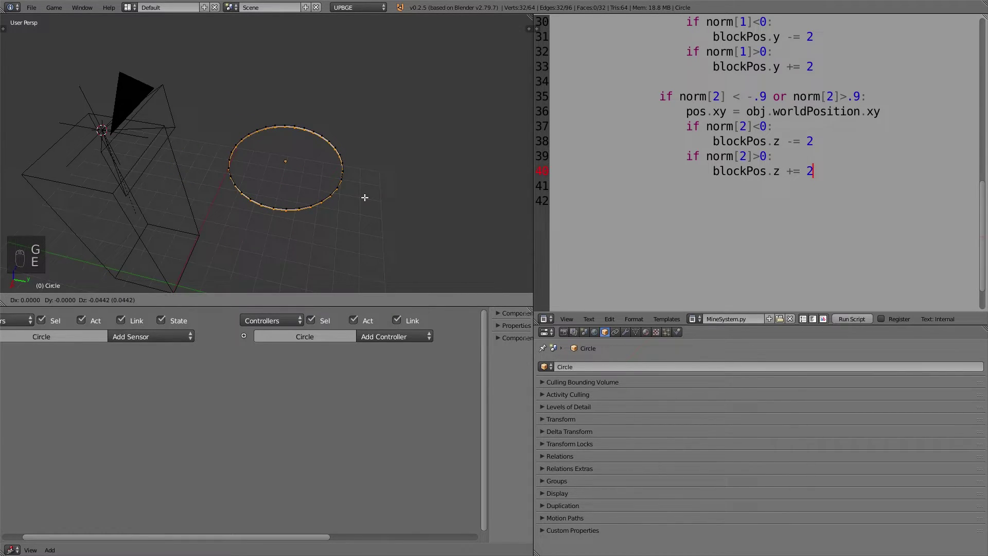
key(alt+m)
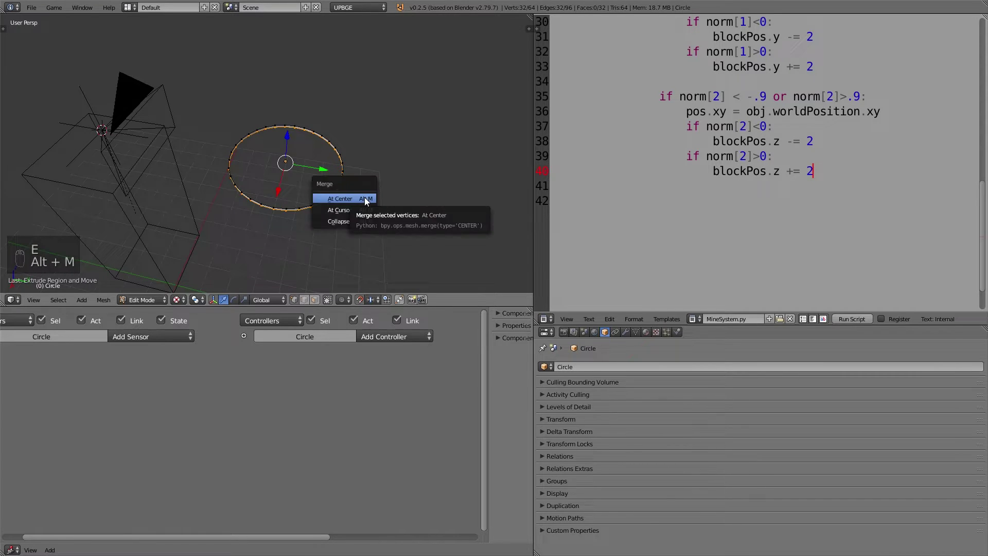
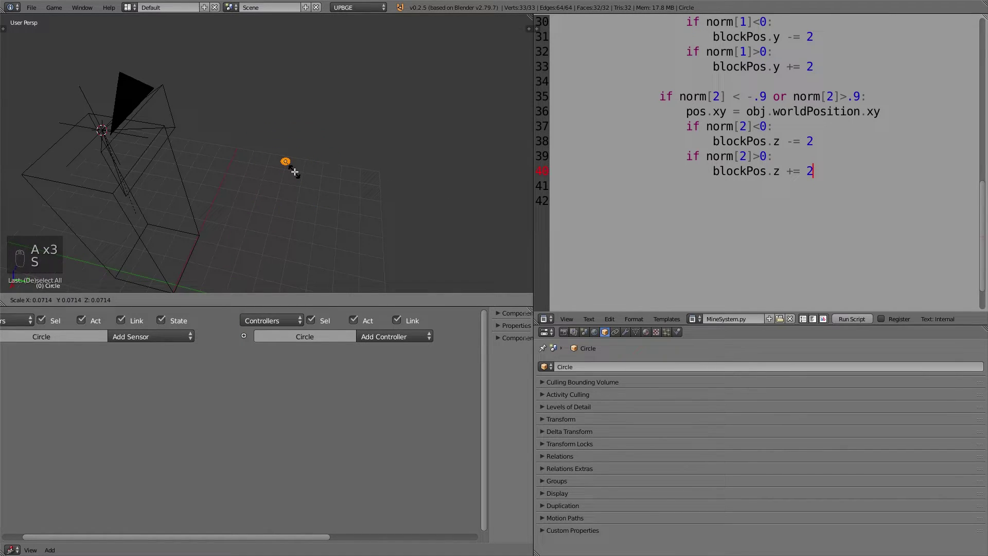
key(Tab)
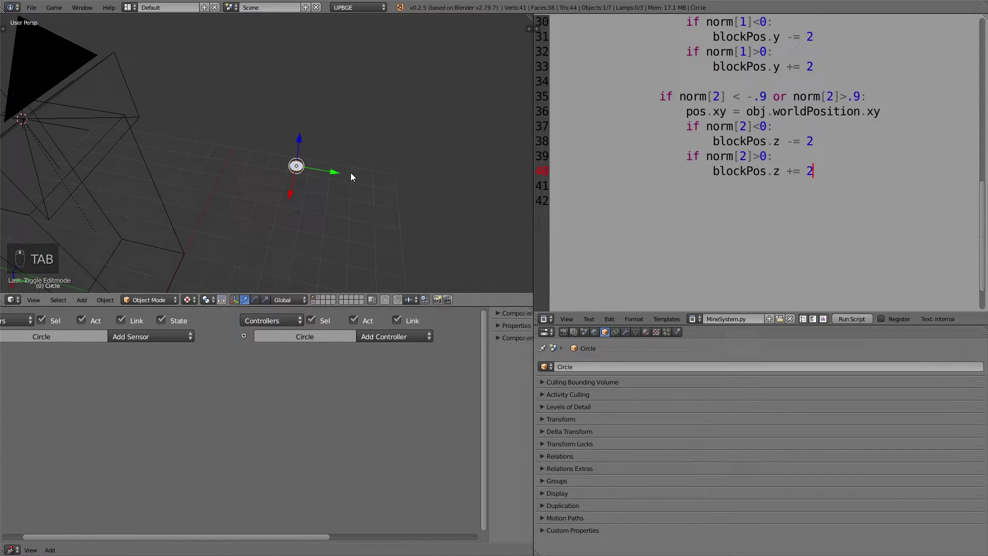
Give the circle a new white material named Target and set its physics to No Collision.
drag(651, 335, 591, 401)
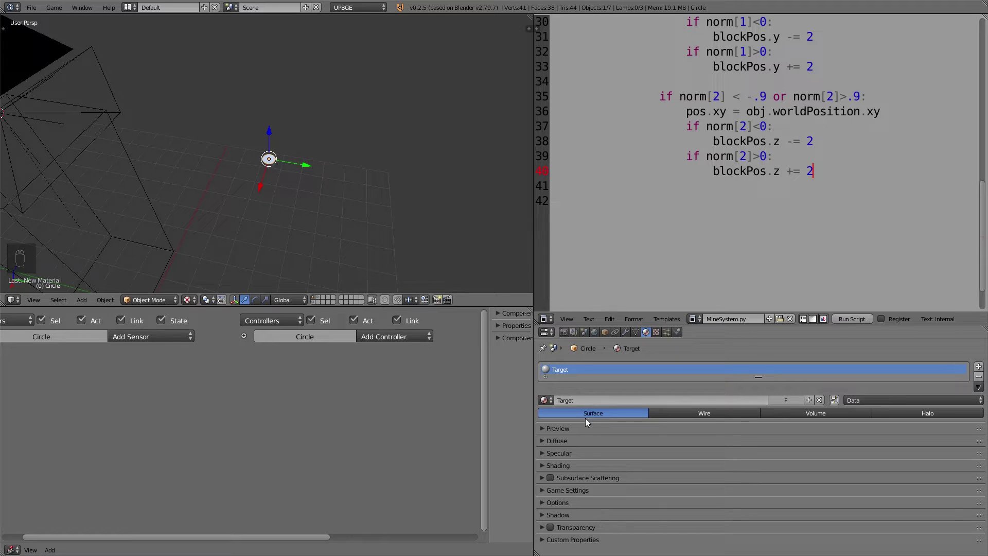
drag(576, 470, 580, 468)
drag(580, 469, 620, 465)
drag(593, 442, 429, 266)
Look at the crosshair dot through the player camera.
middle_click(310, 304)
middle_click(493, 166)
drag(492, 167, 277, 202)
key(KP_0)
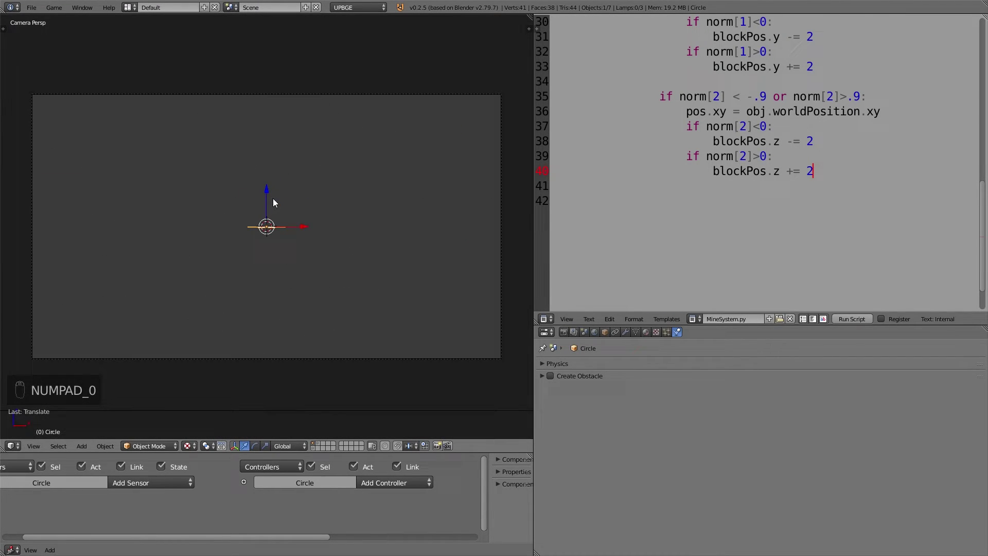
key(r)
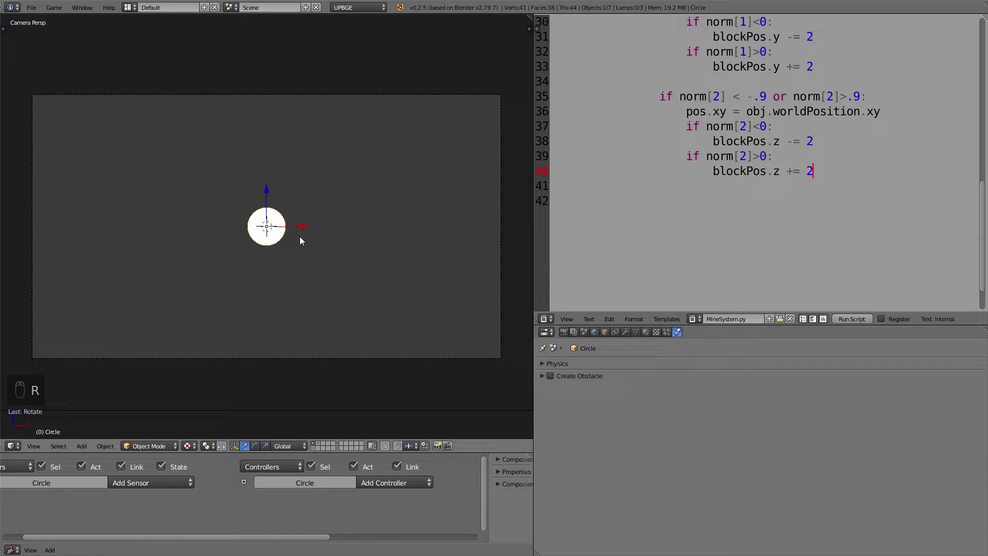
key(s)
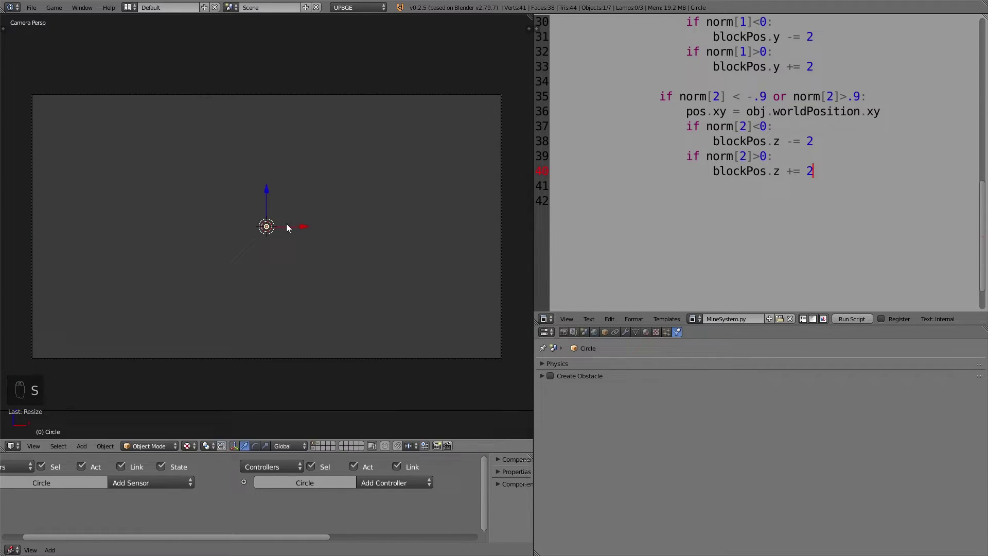
drag(346, 230, 253, 240)
drag(253, 241, 242, 250)
key(KP_0)
key(s)
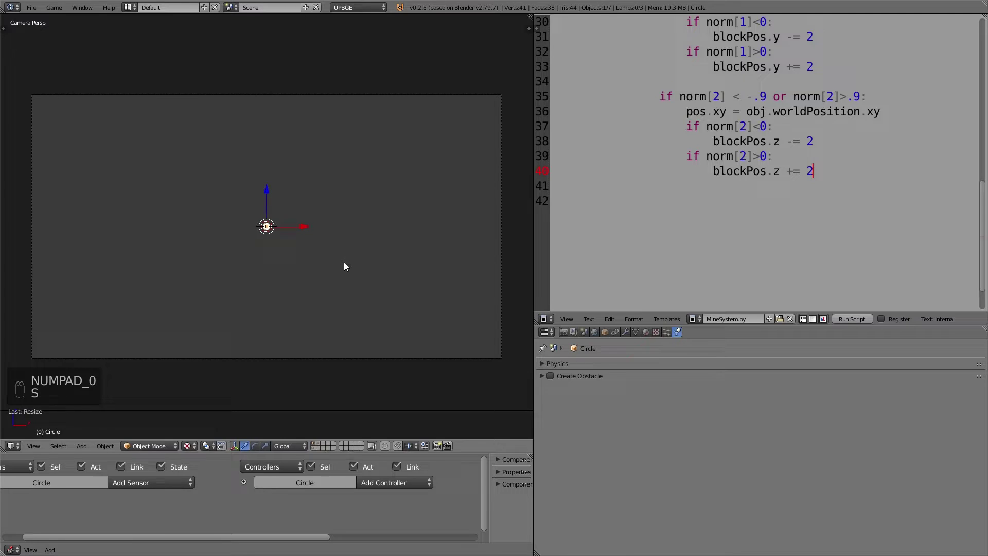
middle_click(345, 268)
Parent the crosshair circle to the player camera.
right_click(283, 169)
click(286, 172)
drag(423, 195, 423, 194)
key(ctrl+p)
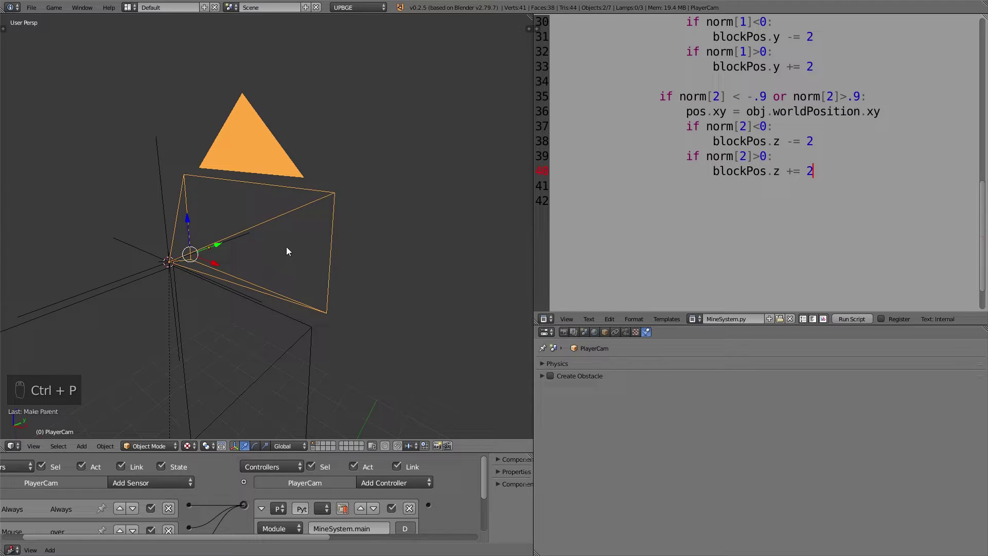
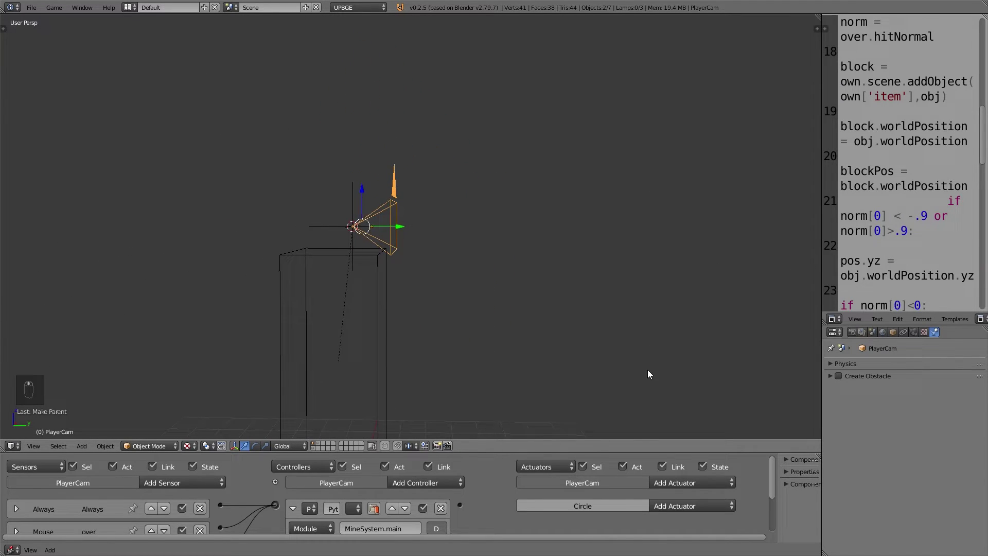
Add a new Cube and place it floating above the ground grid.
key(shift+a)
drag(314, 174, 540, 218)
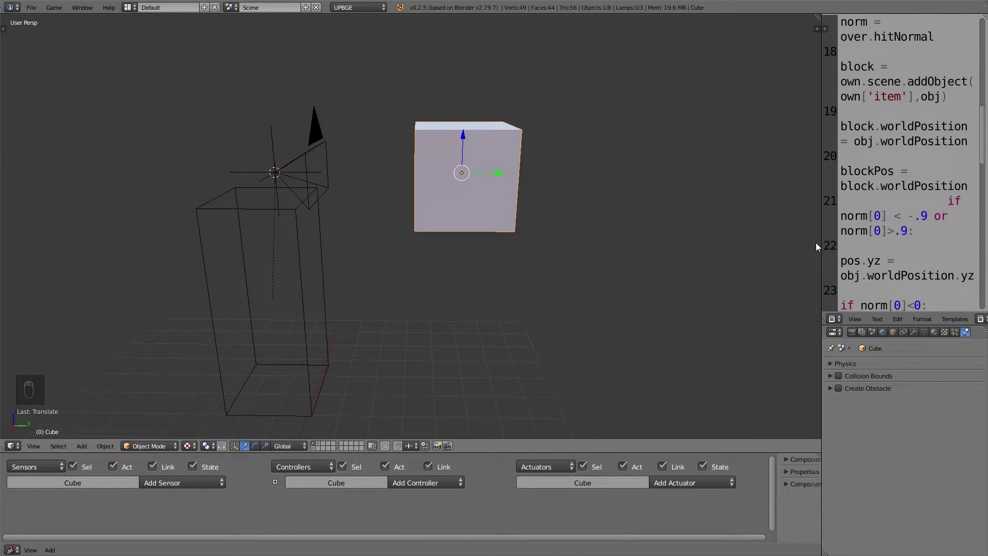
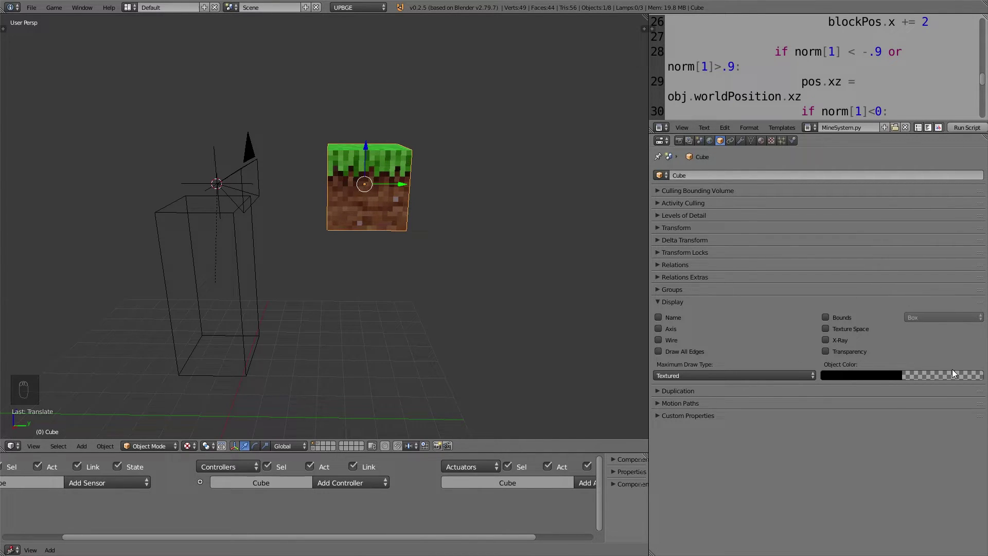
Give the cube block1's grass-textured mesh with a black zero-alpha object colour, named Item.
drag(699, 303, 435, 229)
middle_click(398, 202)
middle_click(435, 228)
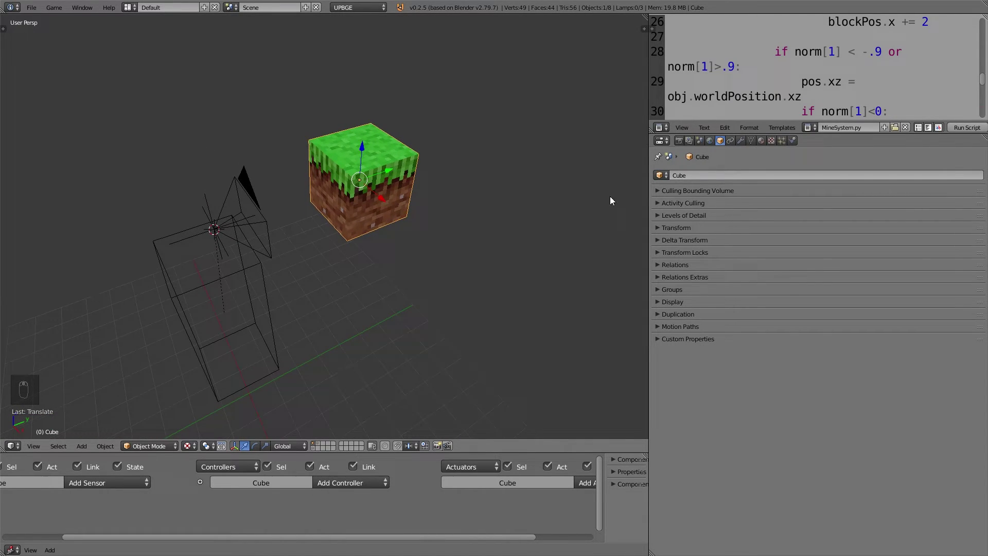
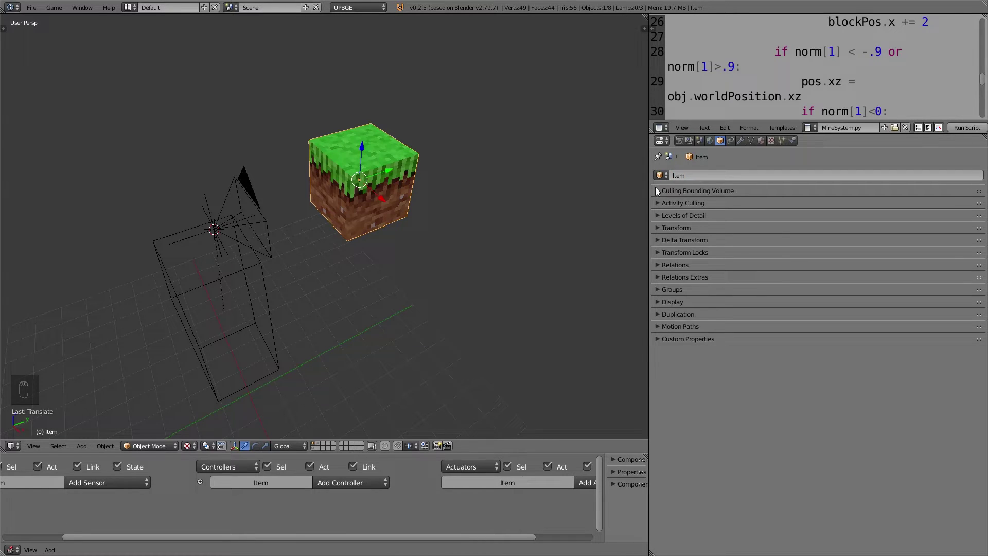
Shrink the grass Item block and move it in front of the player camera.
drag(796, 144, 751, 191)
drag(706, 177, 513, 167)
key(s)
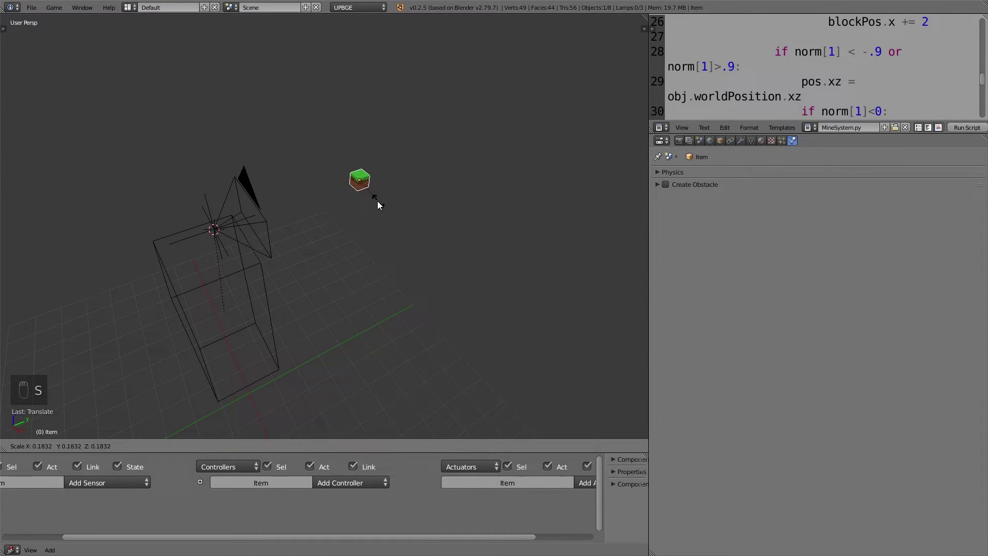
drag(405, 231, 404, 150)
key(s)
drag(404, 150, 220, 243)
Through the camera view, move and tilt the block into the lower-right corner like a held item.
key(KP_0)
key(s)
key(g)
key(r)
key(r)
key(g)
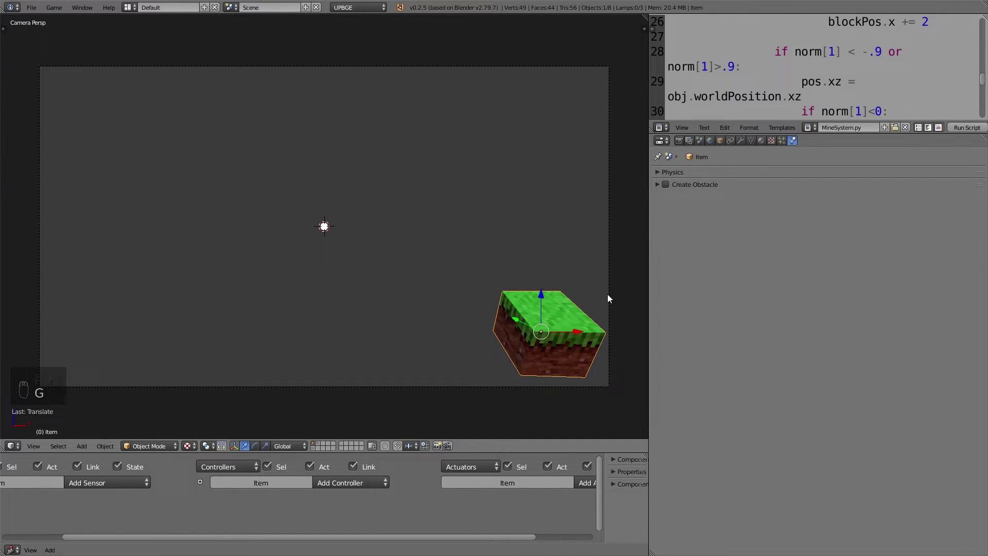
Parent the grass block to the player camera and check the result from a free view.
drag(611, 297, 611, 297)
key(ctrl+p)
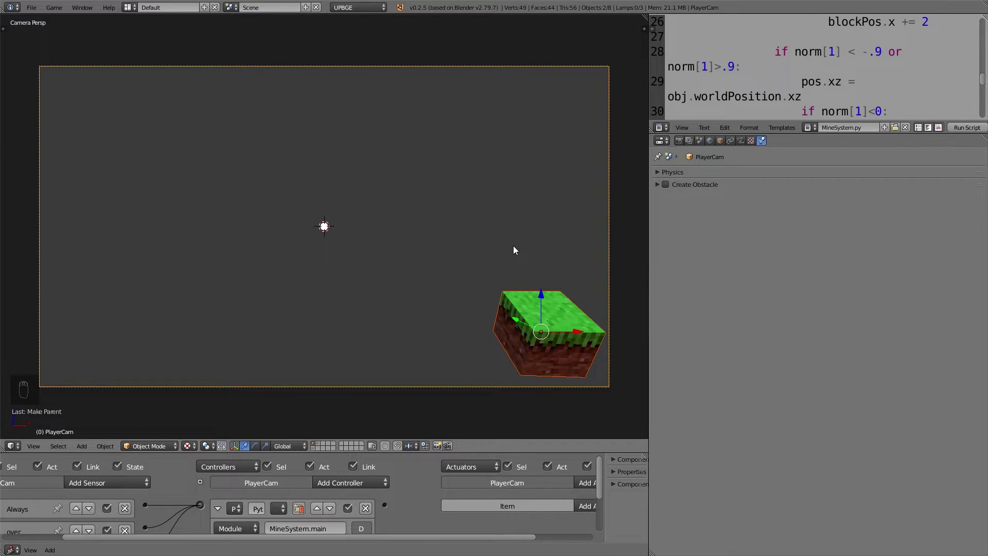
drag(517, 249, 322, 444)
key(a)
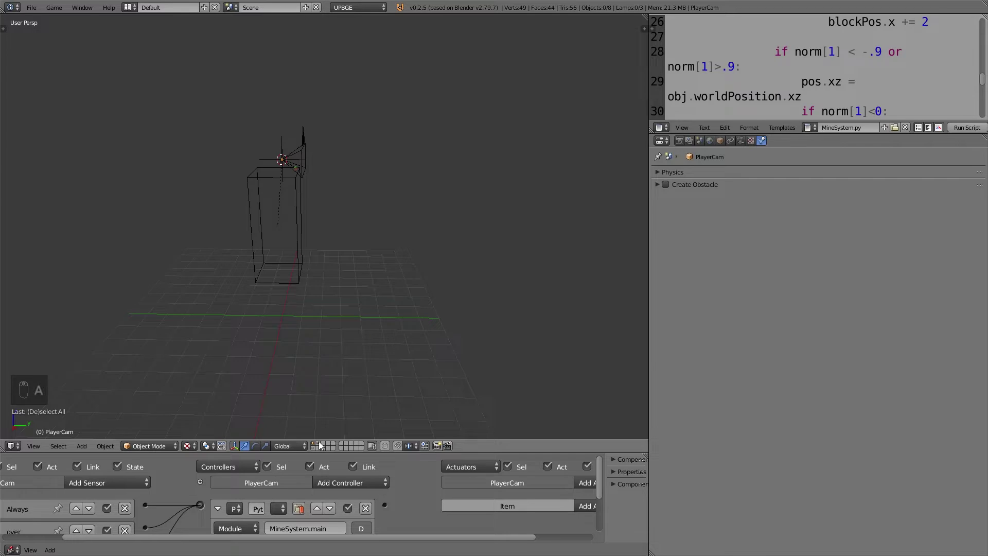
drag(322, 444, 258, 371)
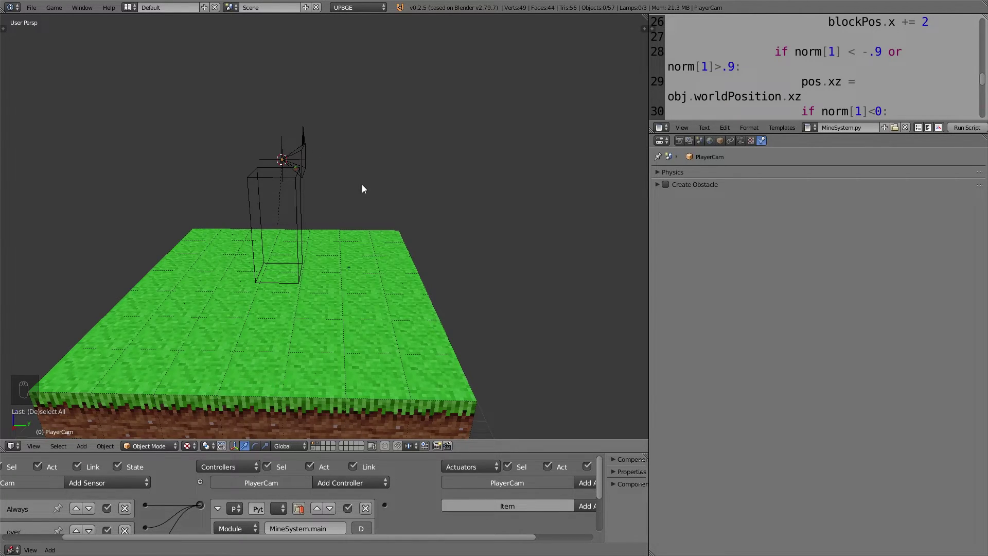
Show the player camera's view with crosshair and held block filling the whole window.
key(KP_0)
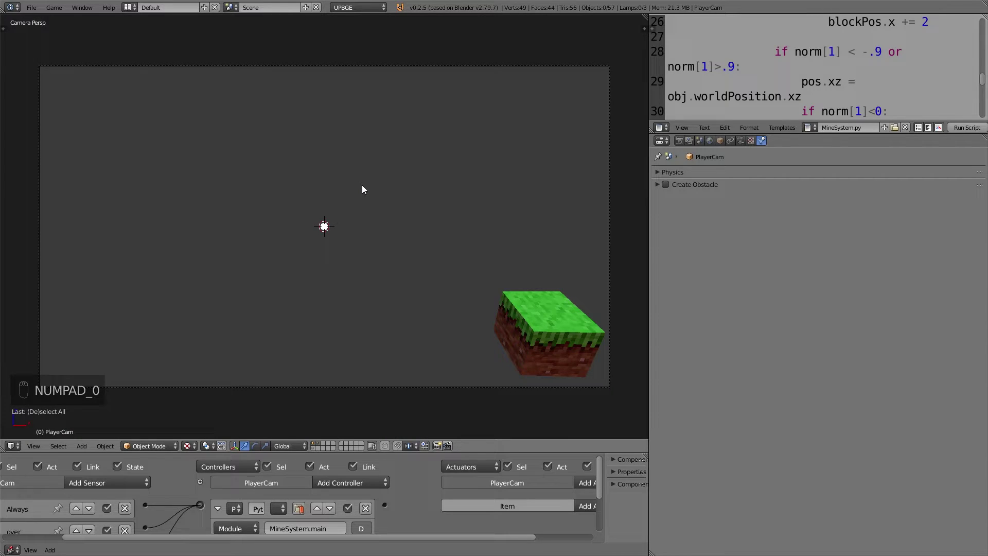
key(ctrl+Down)
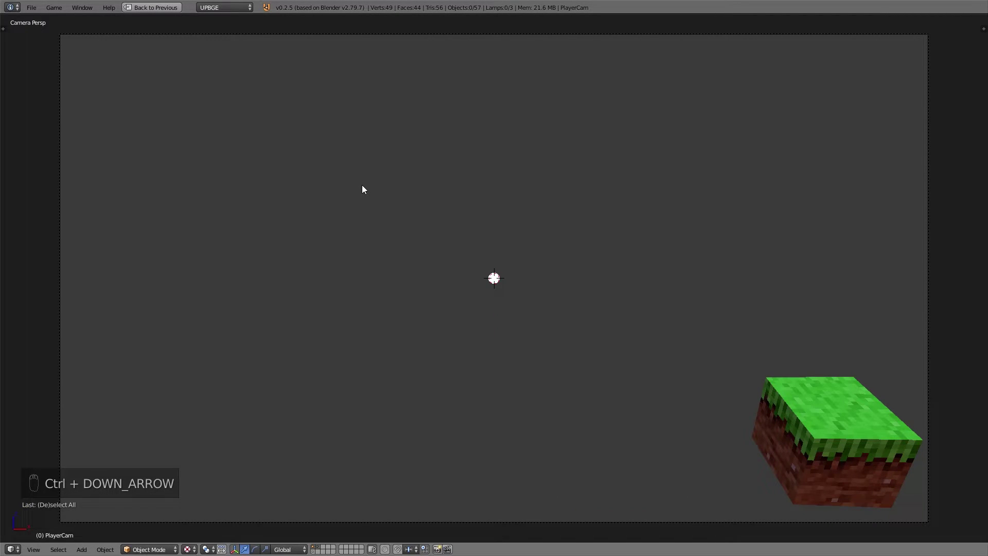
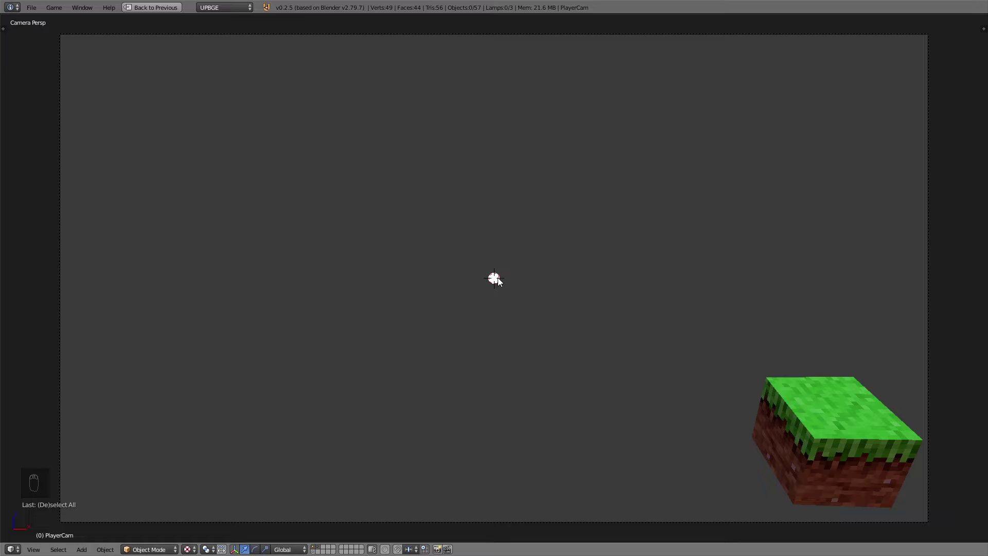
Restore the normal layout and select the crosshair circle to show its Target material settings.
drag(500, 280, 499, 281)
key(ctrl+Down)
right_click(499, 280)
drag(329, 235, 778, 143)
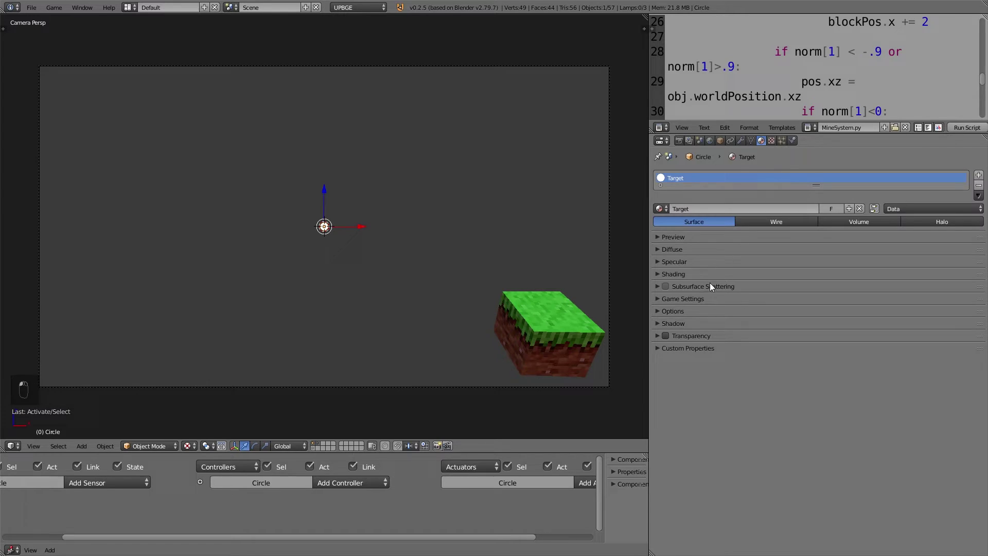
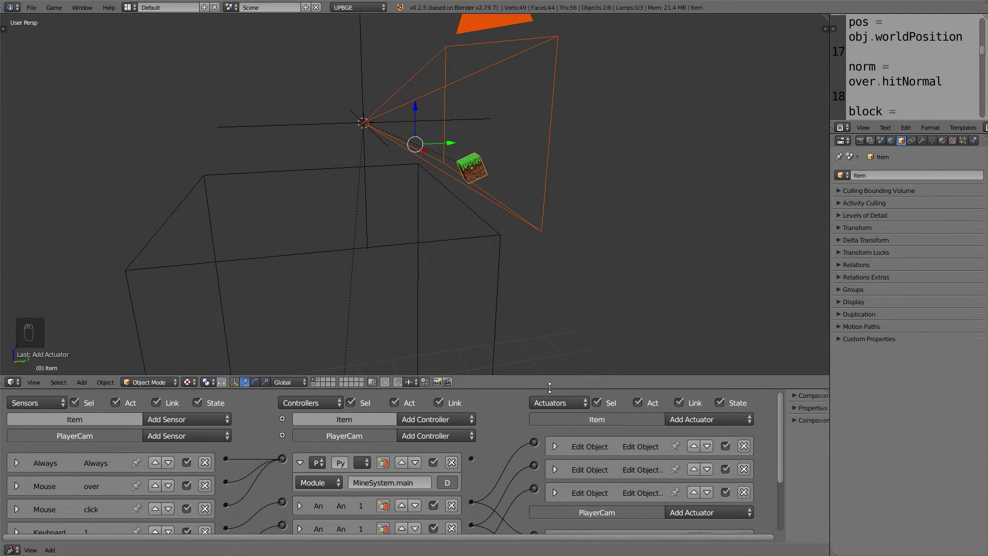
Preview the camera view maximised, then restore the layout with the MineSystem script beside it.
key(KP_0)
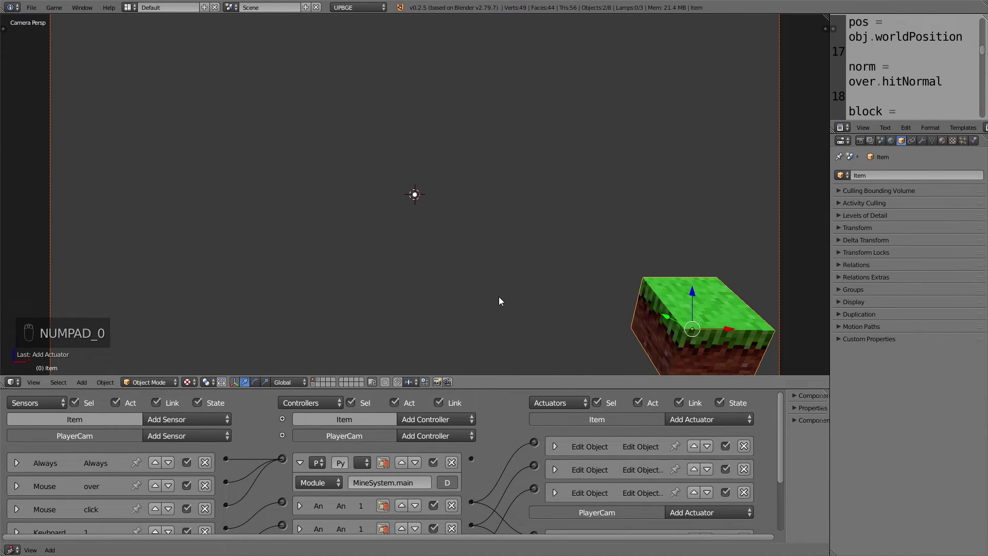
key(ctrl+Down)
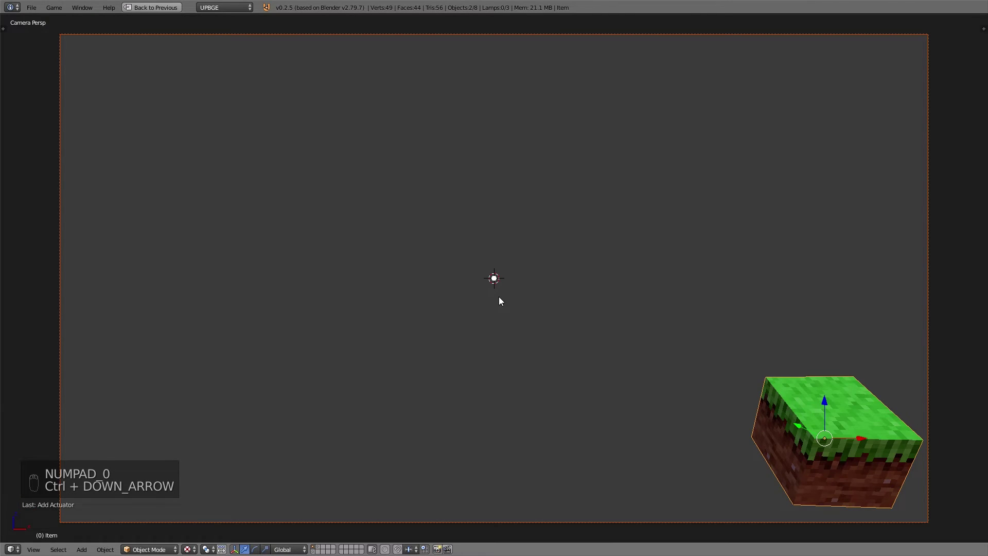
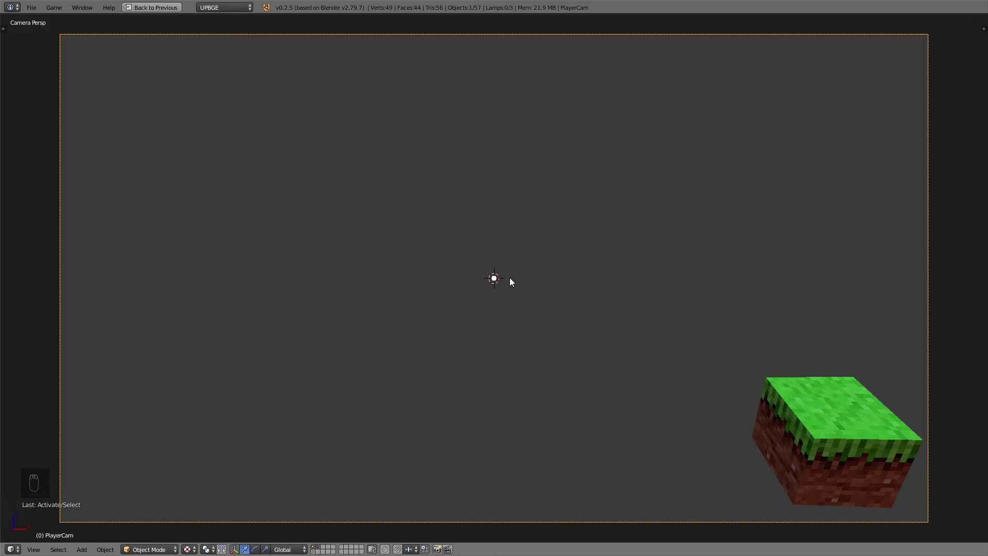
key(ctrl+Down)
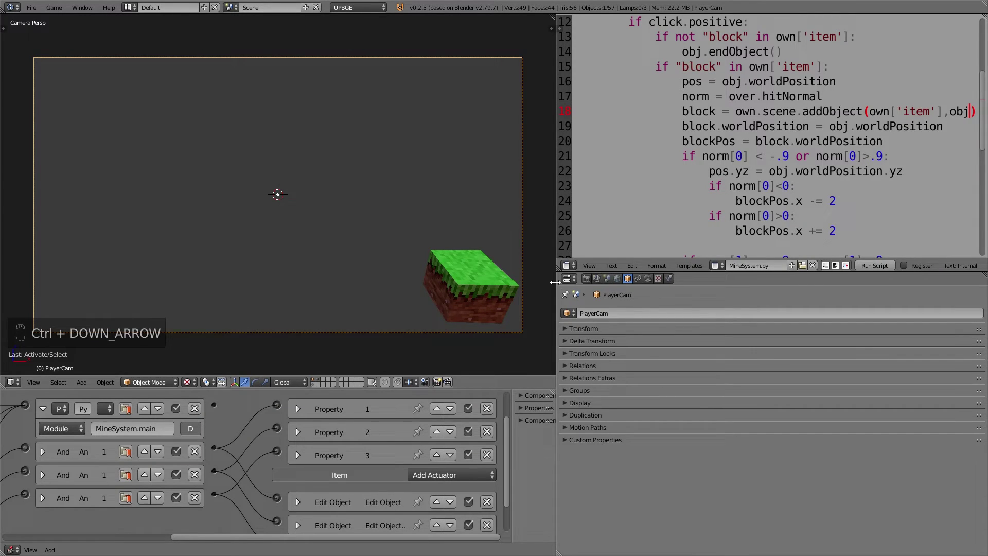
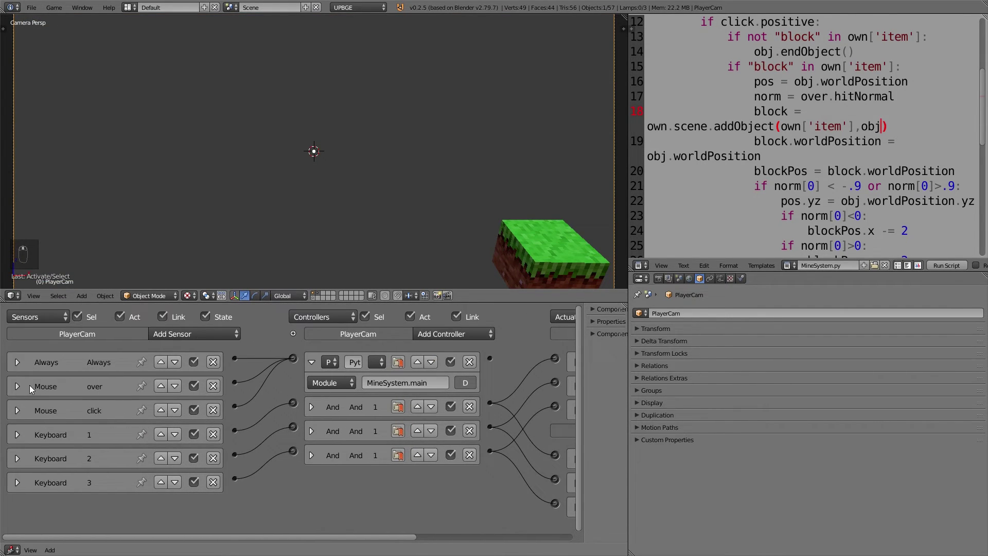
Widen the Text Editor area so more of the MineSystem block-placement code is readable.
drag(29, 388, 123, 452)
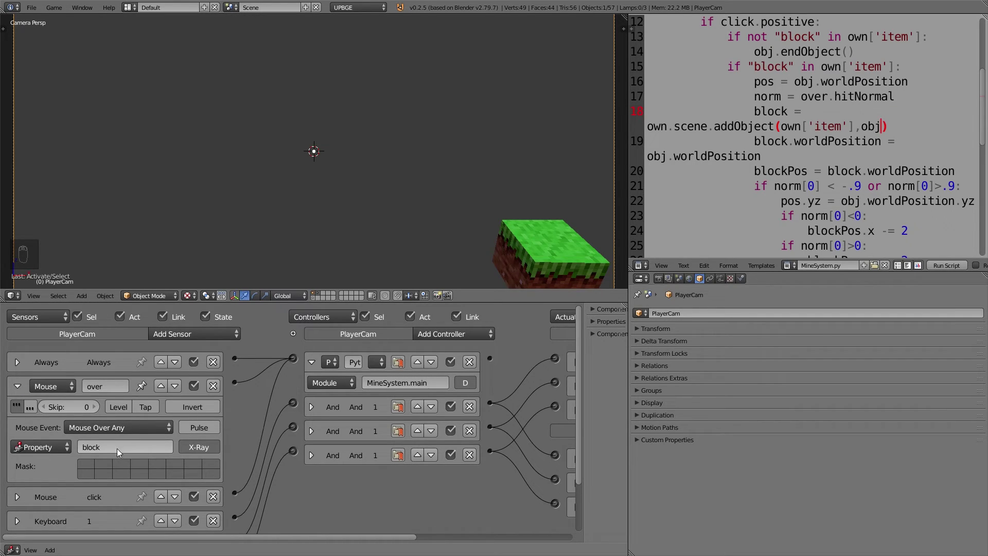
drag(21, 389, 377, 249)
Maximise the player camera view to fill the window for the play test.
key(ctrl+Down)
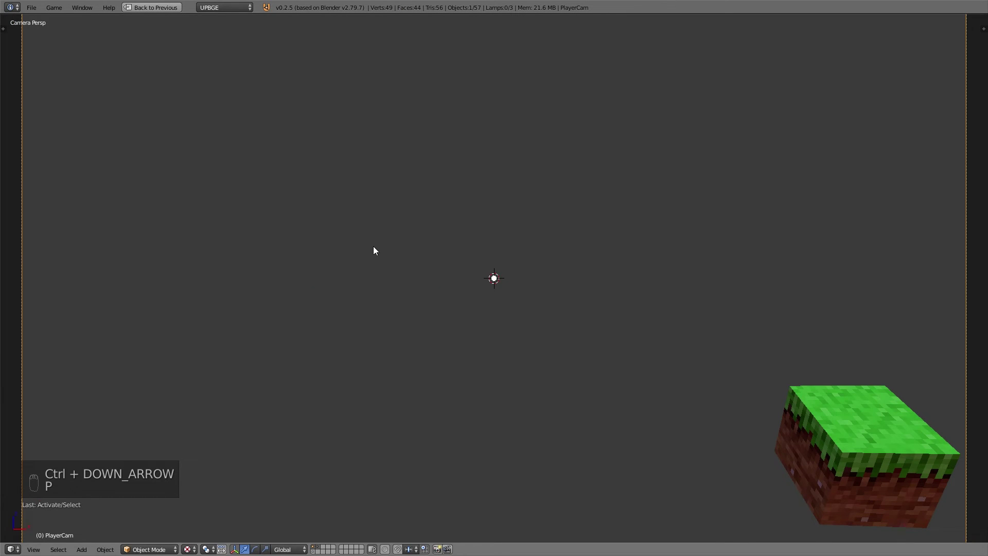
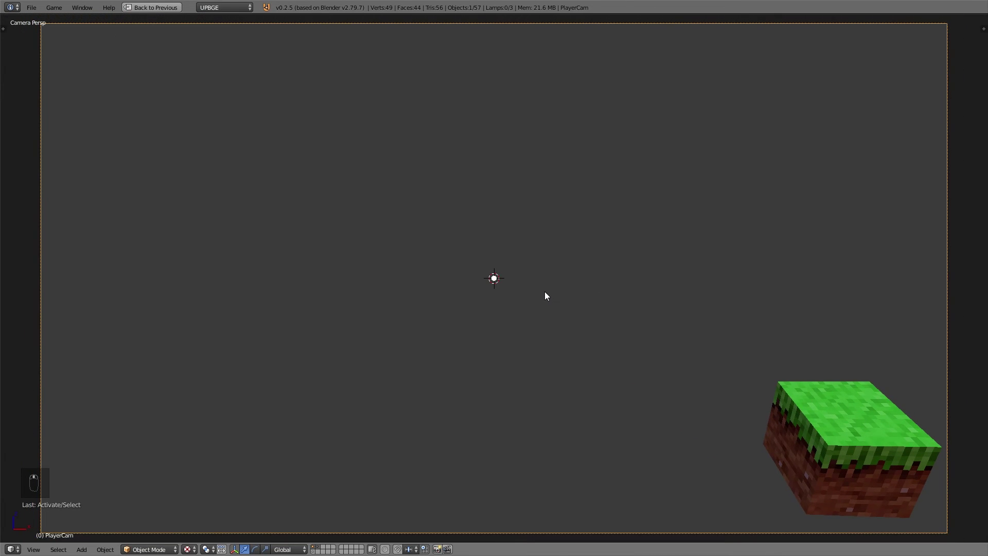
Stop the running game and pull the view back to show the grass platform and player rig.
key(ctrl+Down)
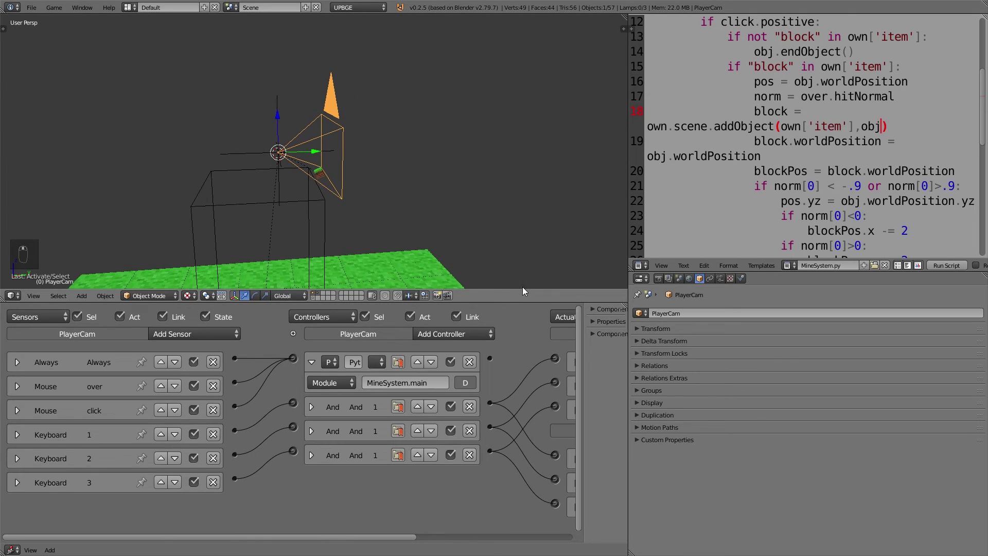
drag(516, 298, 461, 286)
drag(486, 346, 411, 227)
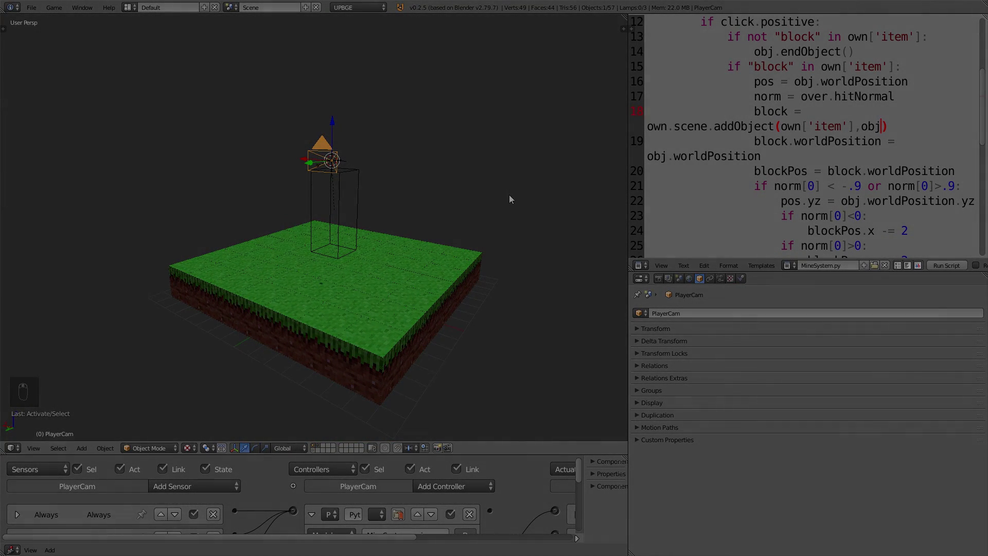